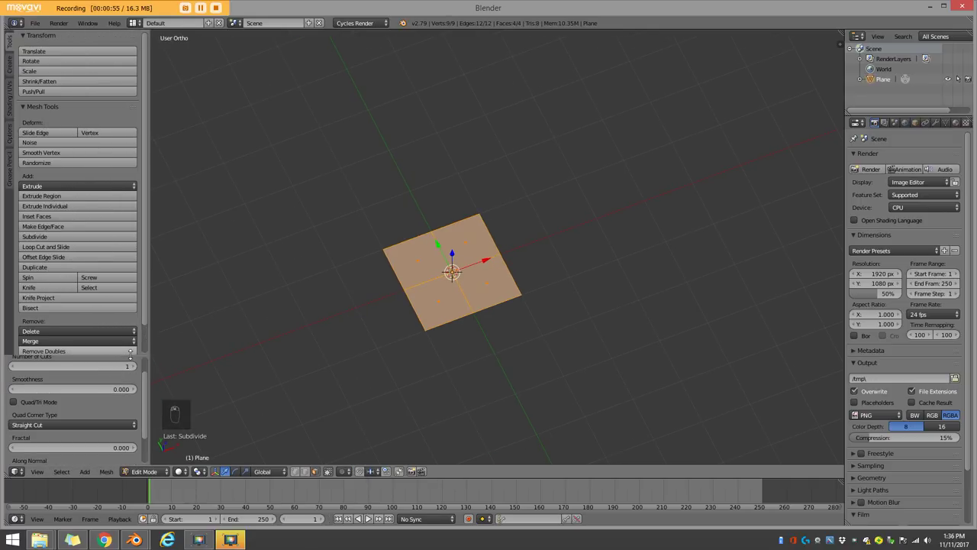
- Subdivide the plane into a 5×5 grid and raise the centre face with proportional editing into a soft bump
{"action": "key", "text": "t"}
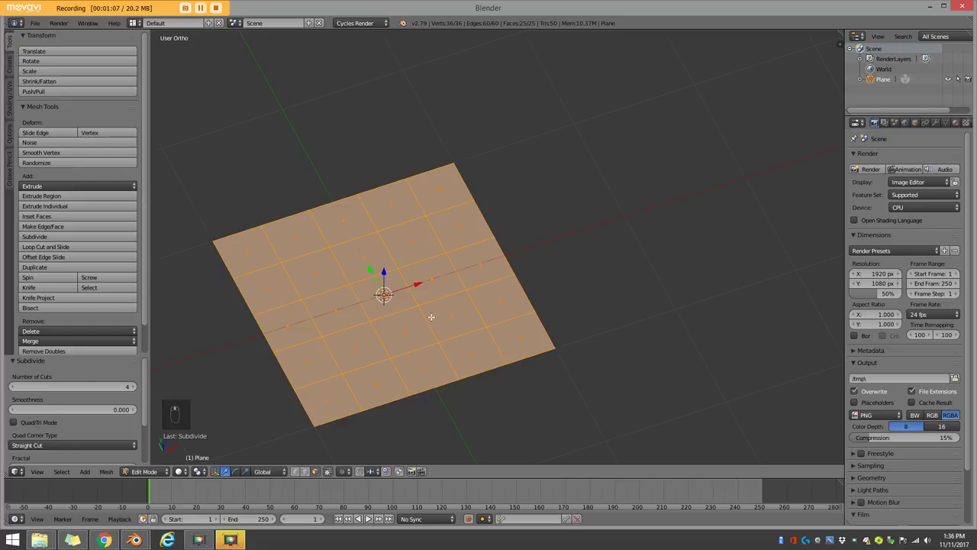
{"action": "key", "text": "a"}
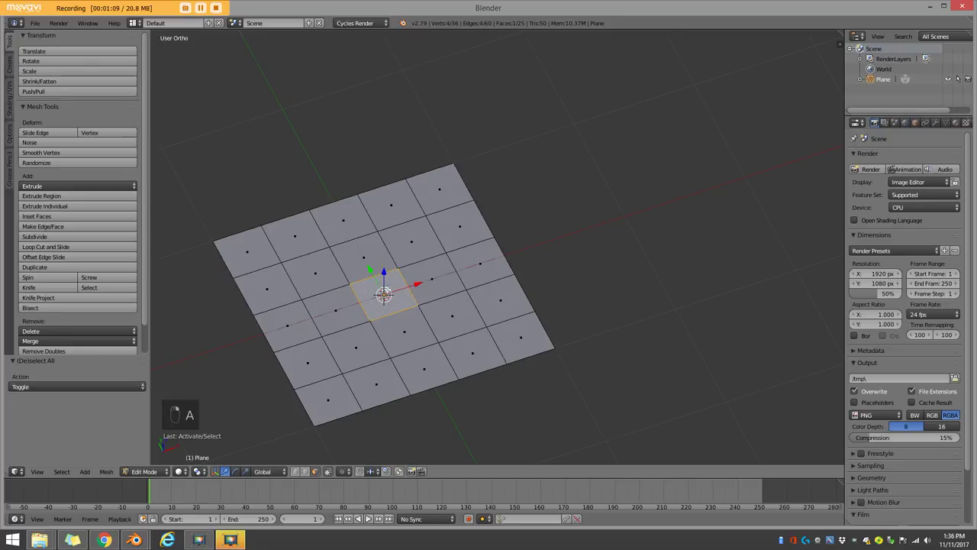
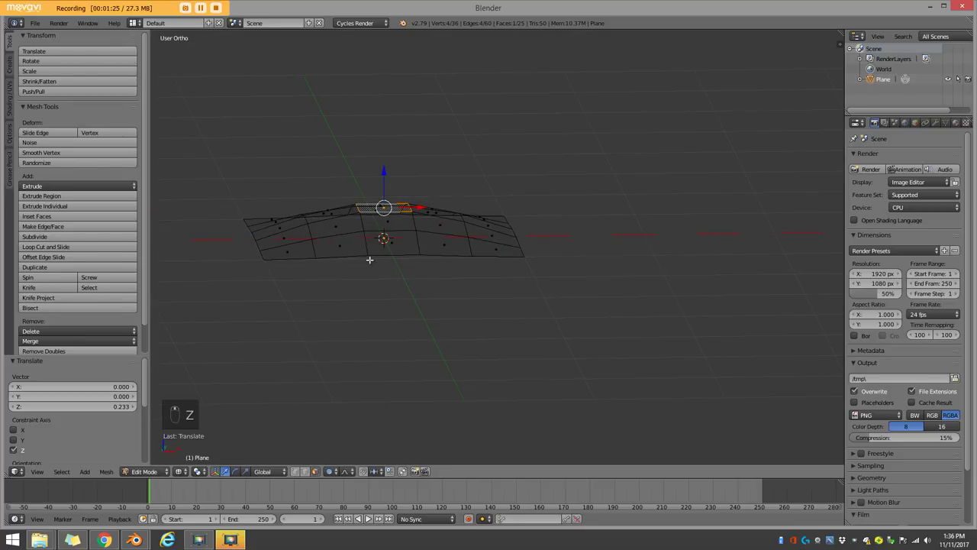
{"action": "key", "text": "z"}
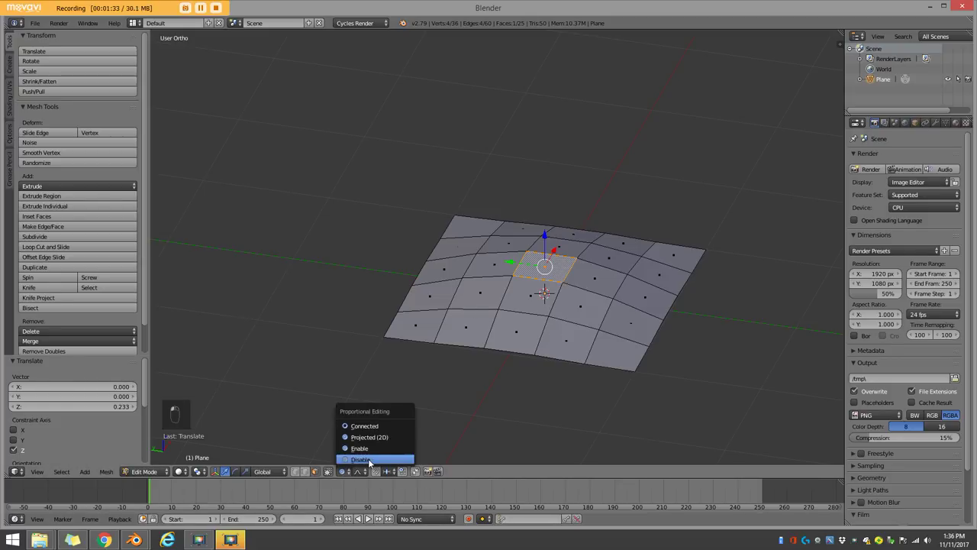
- Array the bumpy tile 4× along X and Y with merge on, and apply both modifiers into one mesh
{"action": "key", "text": "Tab"}
{"action": "key", "text": "KP_7"}
{"action": "key", "text": "z"}
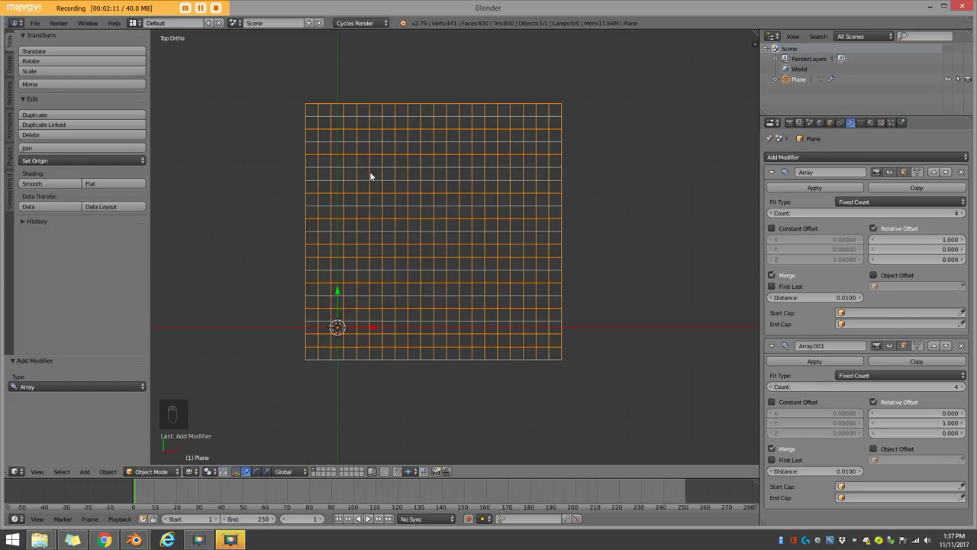
{"action": "key", "text": "z"}
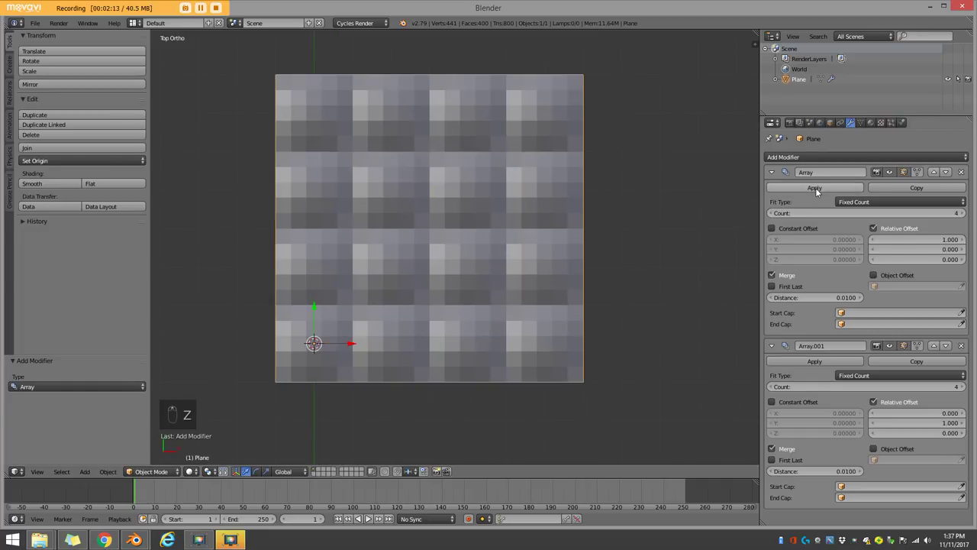
- Inspect the merged 400-face tiled surface from above in wireframe and solid shading
{"action": "key", "text": "Tab"}
{"action": "key", "text": "a"}
{"action": "key", "text": "KP_7"}
{"action": "key", "text": "z"}
{"action": "key", "text": "z"}
{"action": "key", "text": "Tab"}
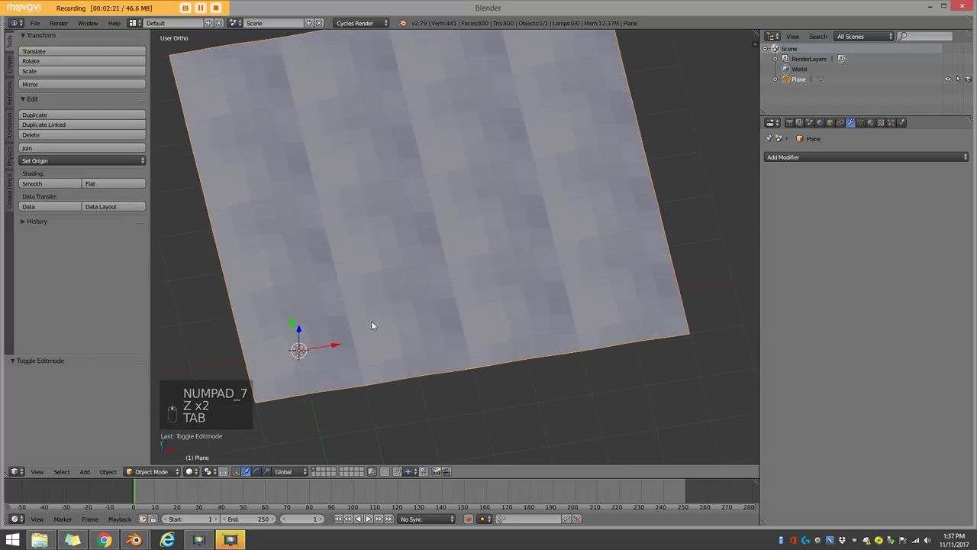
- In top wireframe view, select the faces at a tile corner and inset them into one small square
{"action": "key", "text": "z"}
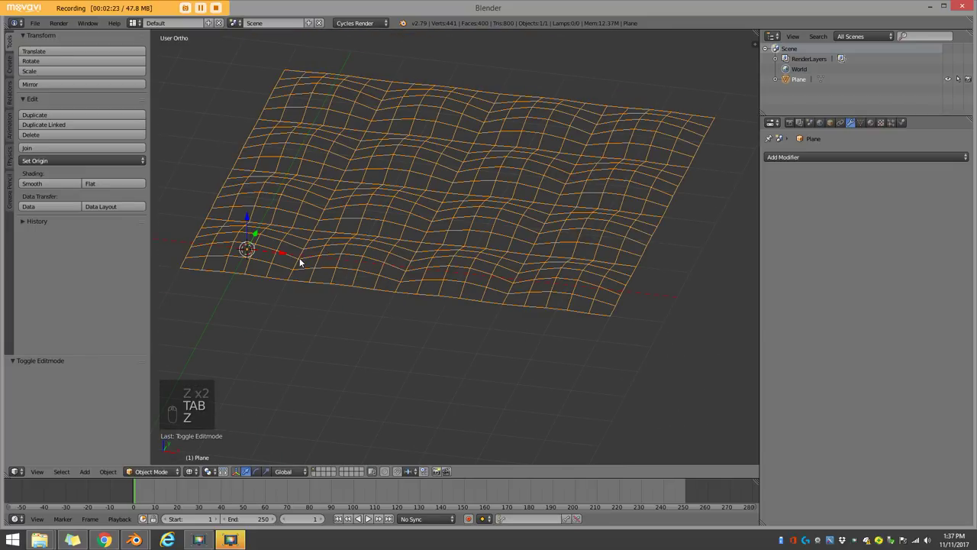
{"action": "key", "text": "KP_7"}
{"action": "key", "text": "Tab"}
{"action": "key", "text": "z"}
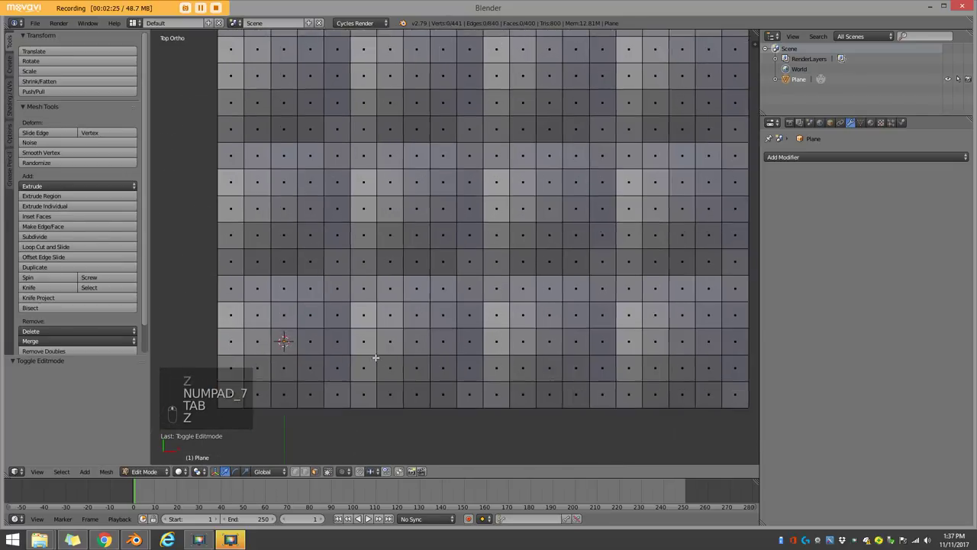
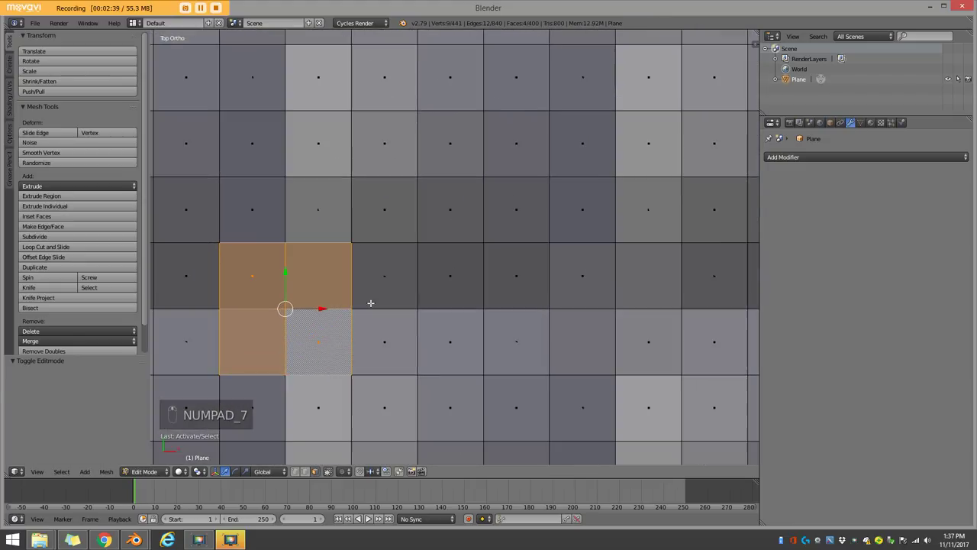
{"action": "key", "text": "i"}
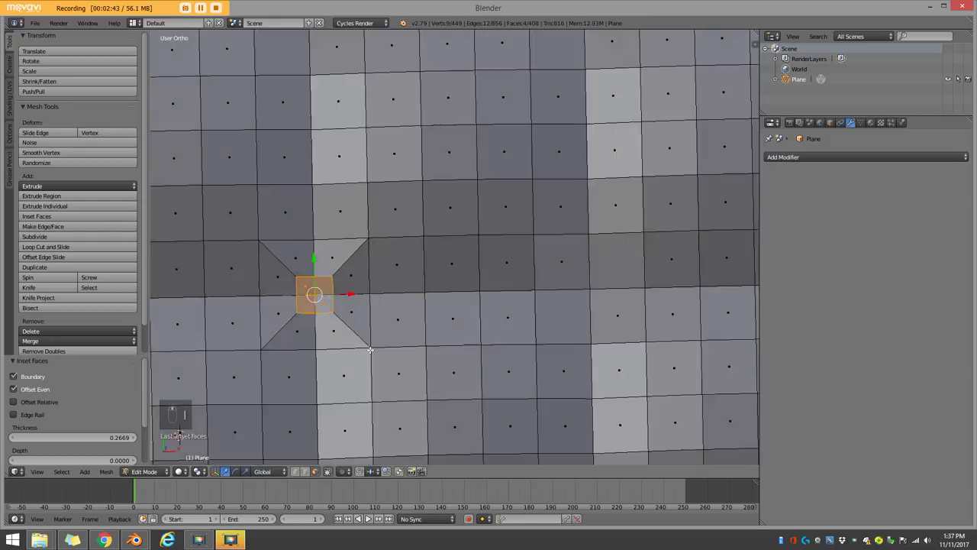
- Shrink the inset square and delete its face to open a hole at the tile corner
{"action": "middle_click", "coordinate": [371, 518]}
{"action": "left_click_drag", "start_coordinate": [371, 519], "coordinate": [372, 518]}
{"action": "key", "text": "s"}
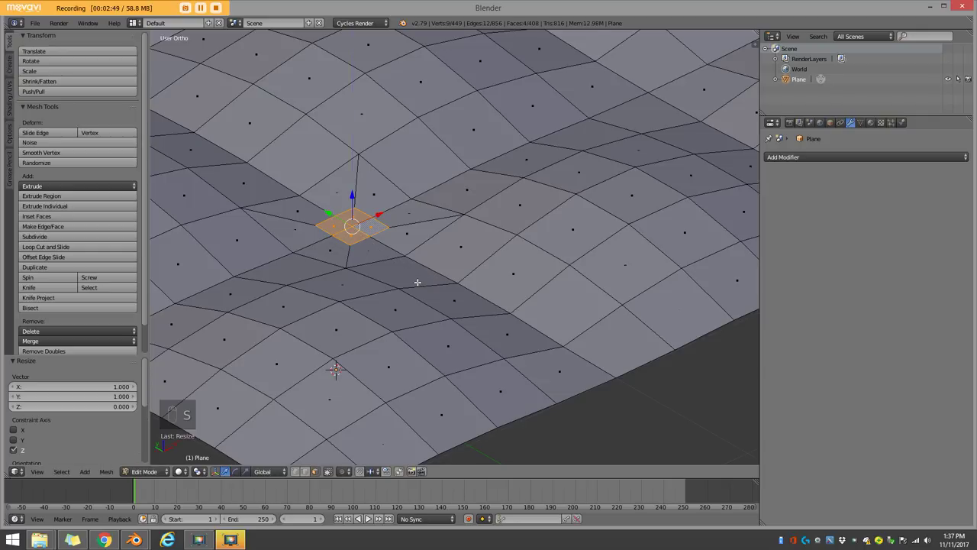
{"action": "key", "text": "x"}
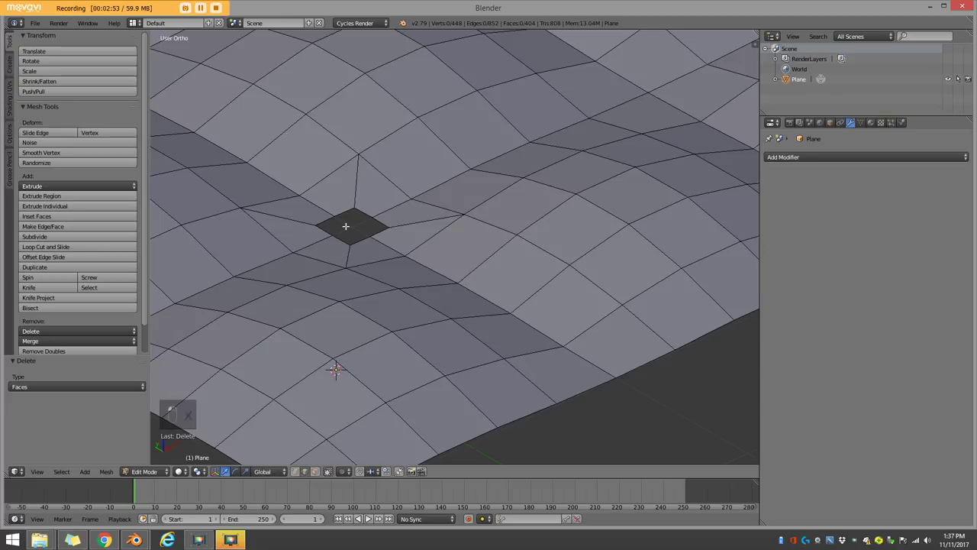
- Select the hole's border edges and round them into a circle with To Sphere
{"action": "left_click_drag", "start_coordinate": [371, 518], "coordinate": [371, 518]}
{"action": "key", "text": "z"}
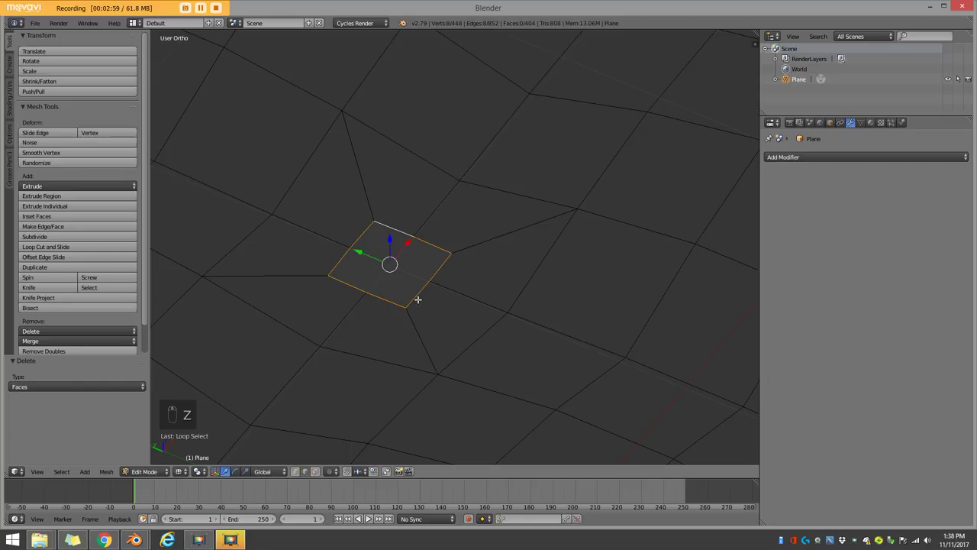
{"action": "key", "text": "shift+alt+s"}
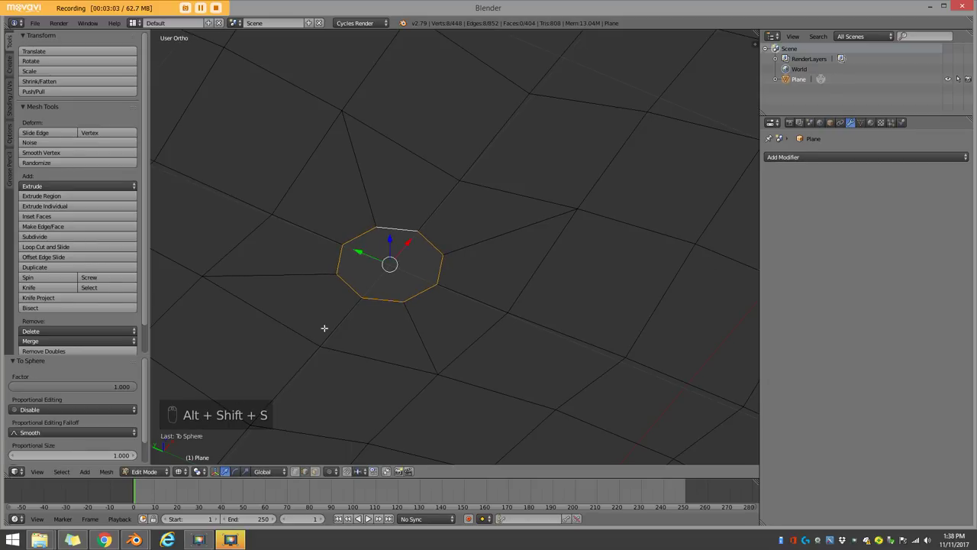
{"action": "key", "text": "KP_7"}
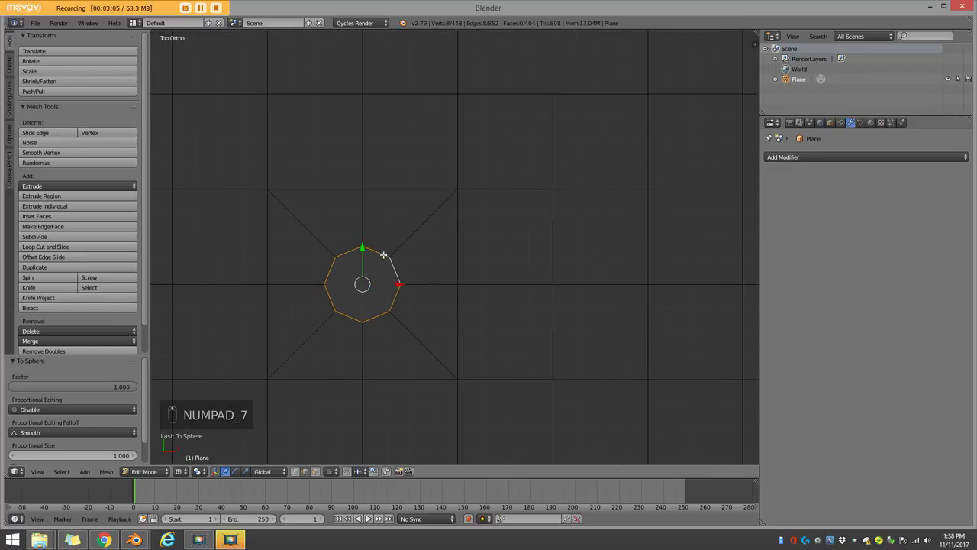
{"action": "key", "text": "z"}
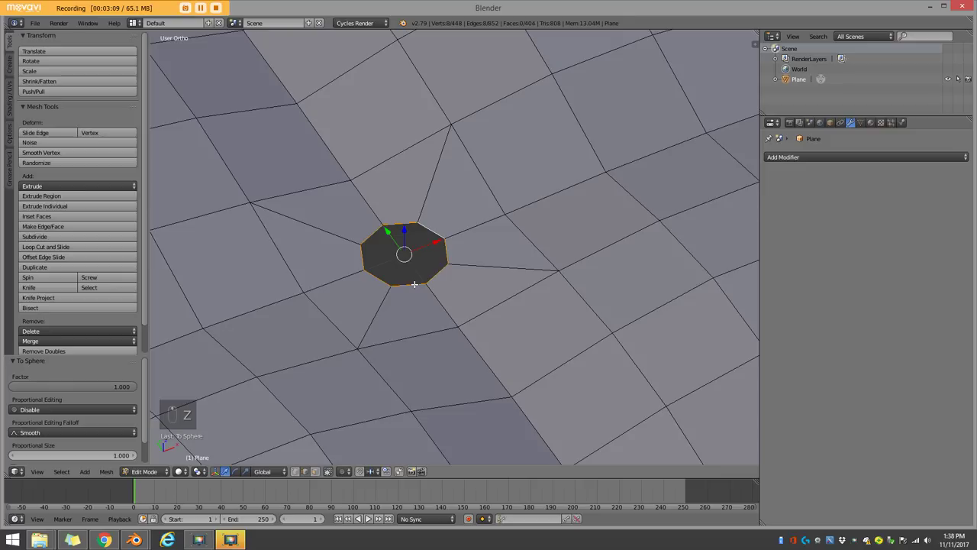
- Extrude and scale the round border repeatedly into a raised button rim, shrinking the top loop inward
{"action": "key", "text": "e"}
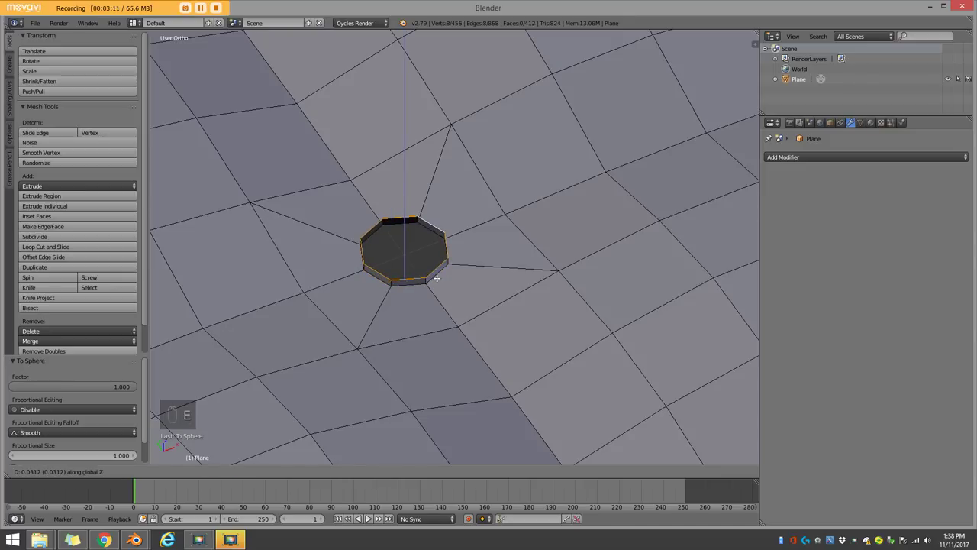
{"action": "key", "text": "e"}
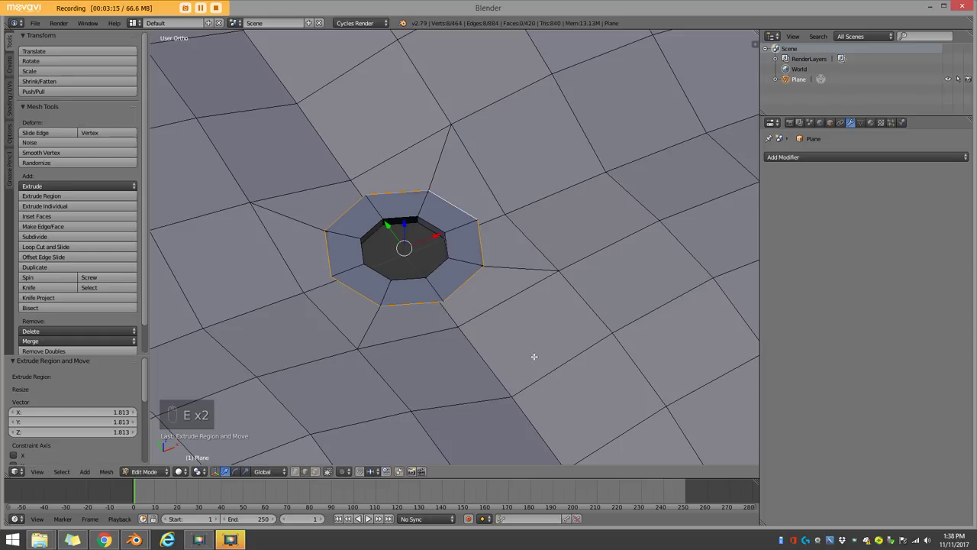
{"action": "key", "text": "s"}
{"action": "key", "text": "e"}
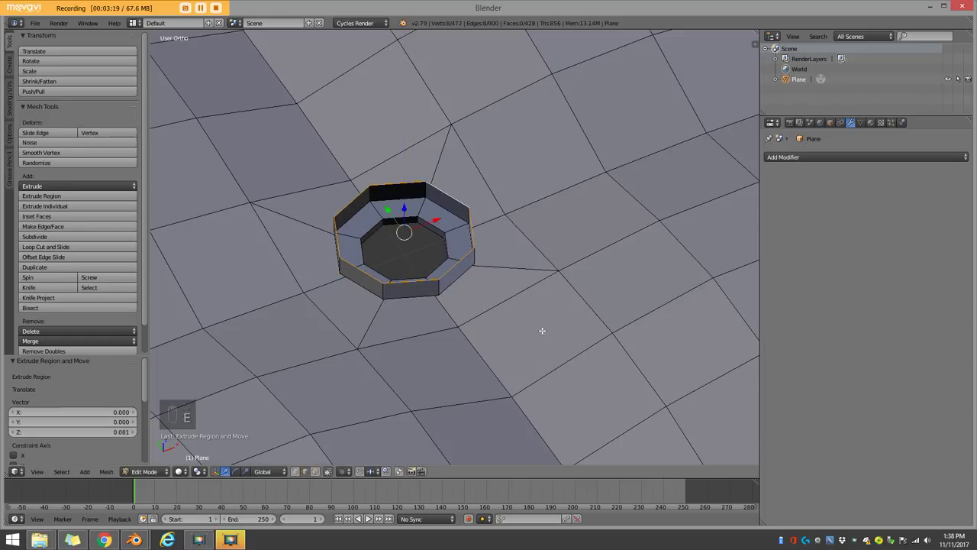
{"action": "key", "text": "e"}
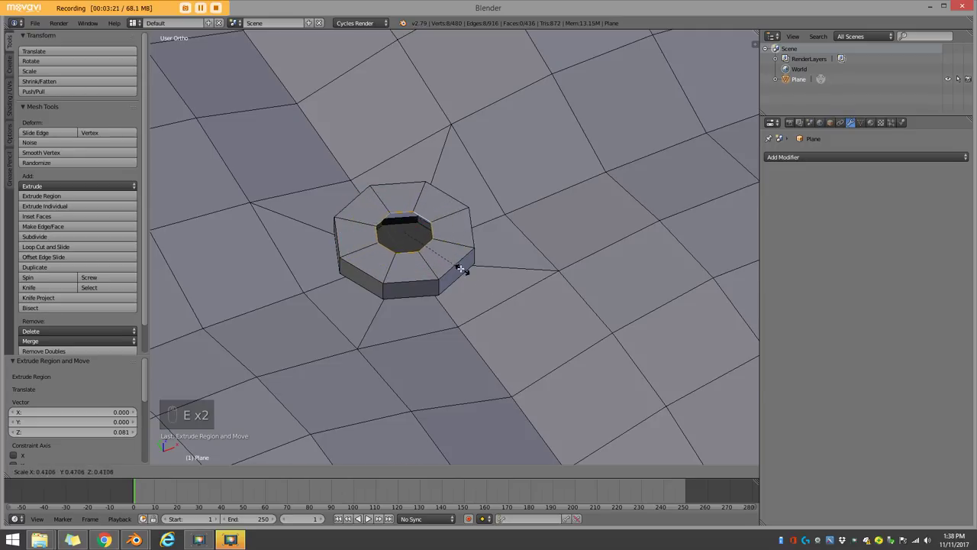
{"action": "key", "text": "w"}
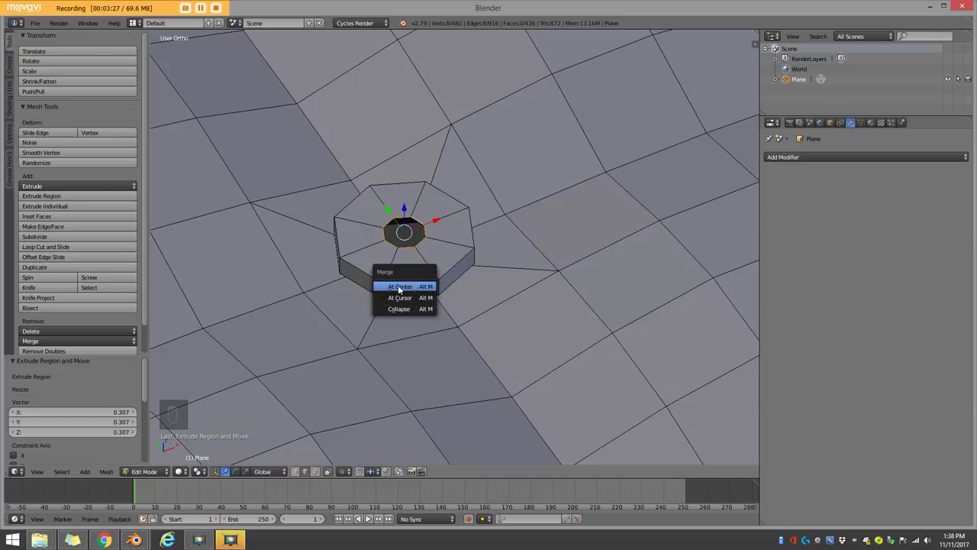
- Merge the rim's top loop at its centre to cap the button and bevel its outer top edge
{"action": "left_click_drag", "start_coordinate": [371, 519], "coordinate": [371, 519]}
{"action": "key", "text": "z"}
{"action": "key", "text": "z"}
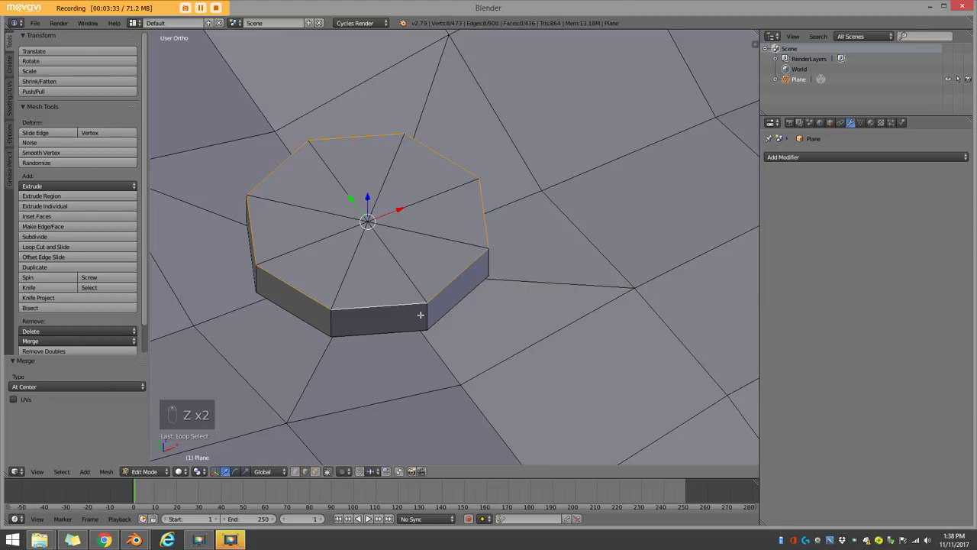
{"action": "key", "text": "ctrl+b"}
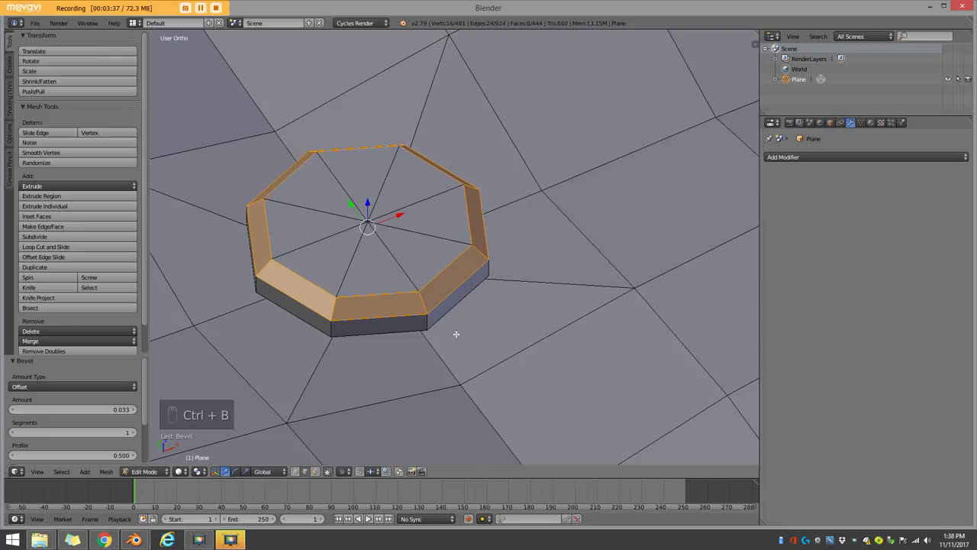
- Check the octagonal button in top wireframe view and pick out the remaining tile-corner vertices
{"action": "middle_click", "coordinate": [371, 518]}
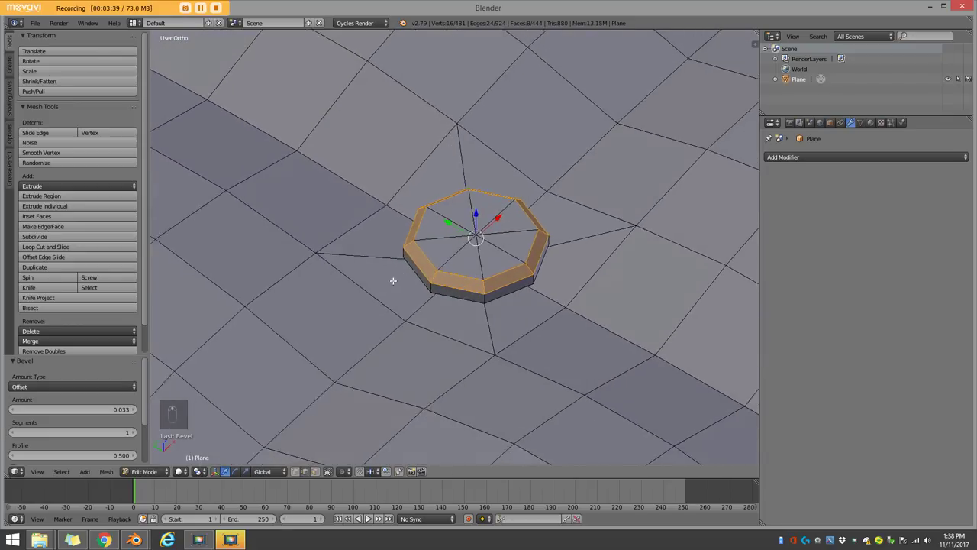
{"action": "key", "text": "z"}
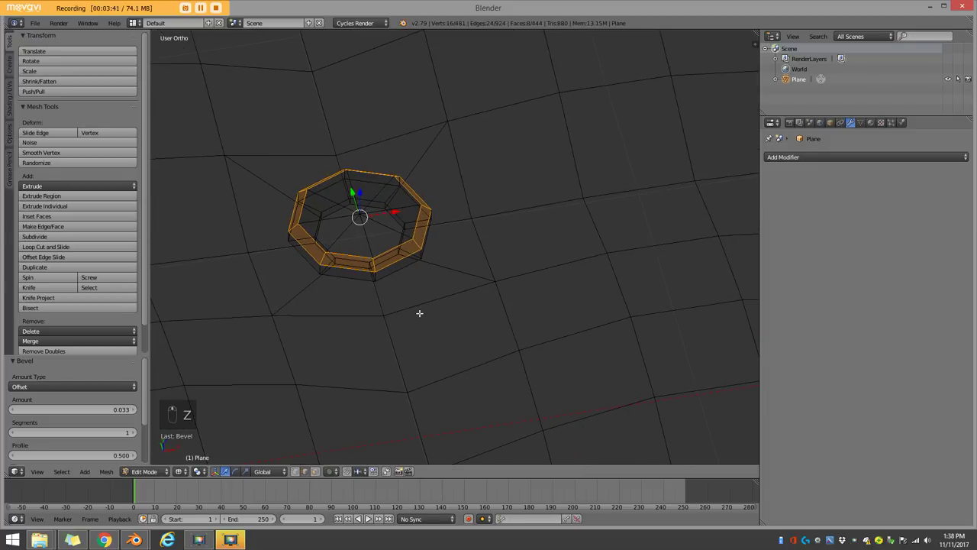
{"action": "key", "text": "KP_7"}
{"action": "key", "text": "z"}
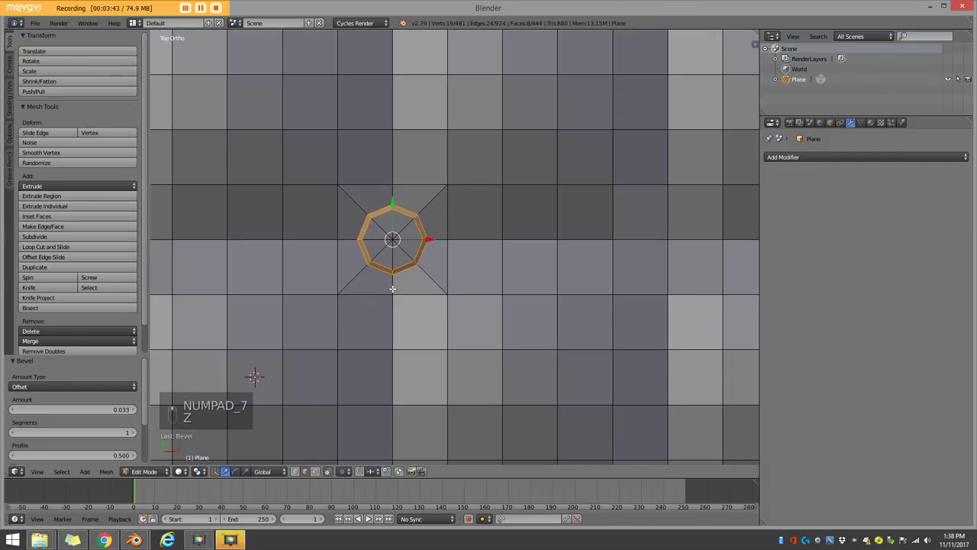
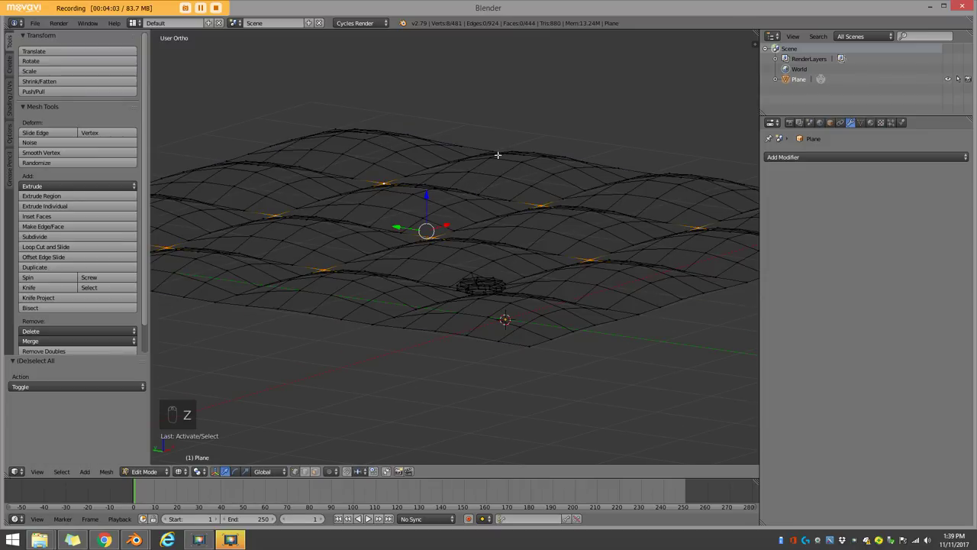
- Delete the selected tile-corner vertices so each corner becomes a square hole
{"action": "key", "text": "KP_7"}
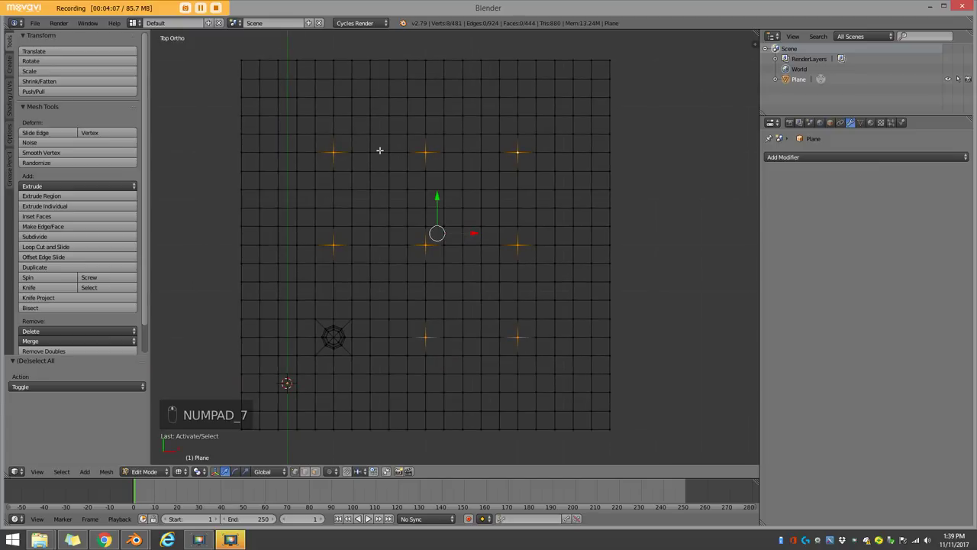
{"action": "key", "text": "x"}
{"action": "key", "text": "z"}
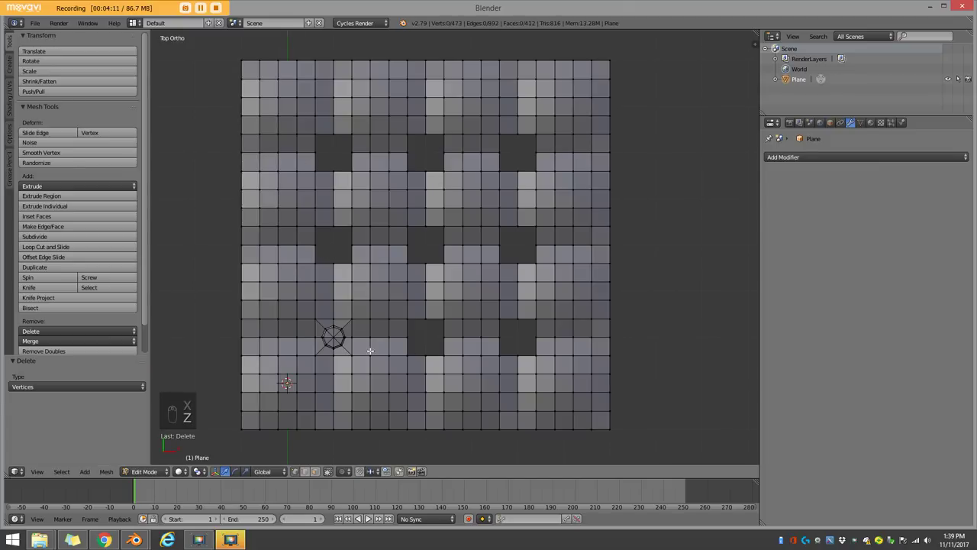
{"action": "left_click", "coordinate": [371, 518]}
- Box-select the 49-vertex octagonal button patch ready for duplication
{"action": "key", "text": "z"}
{"action": "key", "text": "b"}
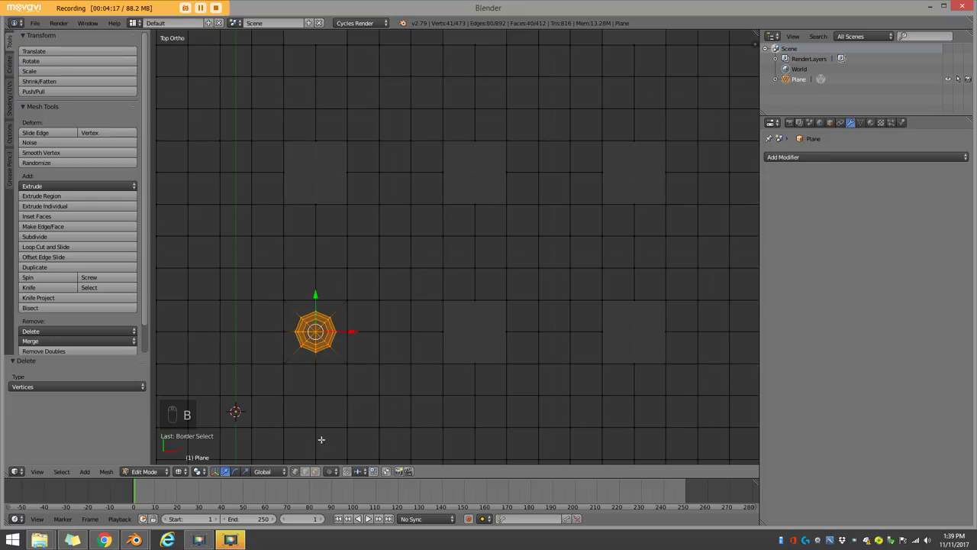
{"action": "left_click_drag", "start_coordinate": [322, 476], "coordinate": [371, 518]}
{"action": "left_click_drag", "start_coordinate": [371, 519], "coordinate": [372, 518]}
{"action": "key", "text": "b"}
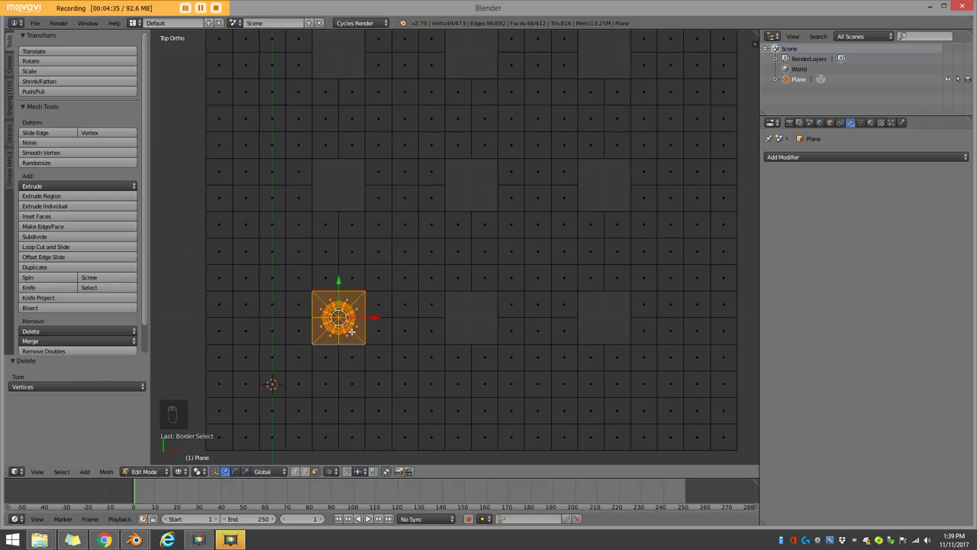
- Duplicate the button patch and snap copies into the first few square corner holes
{"action": "key", "text": "shift+d"}
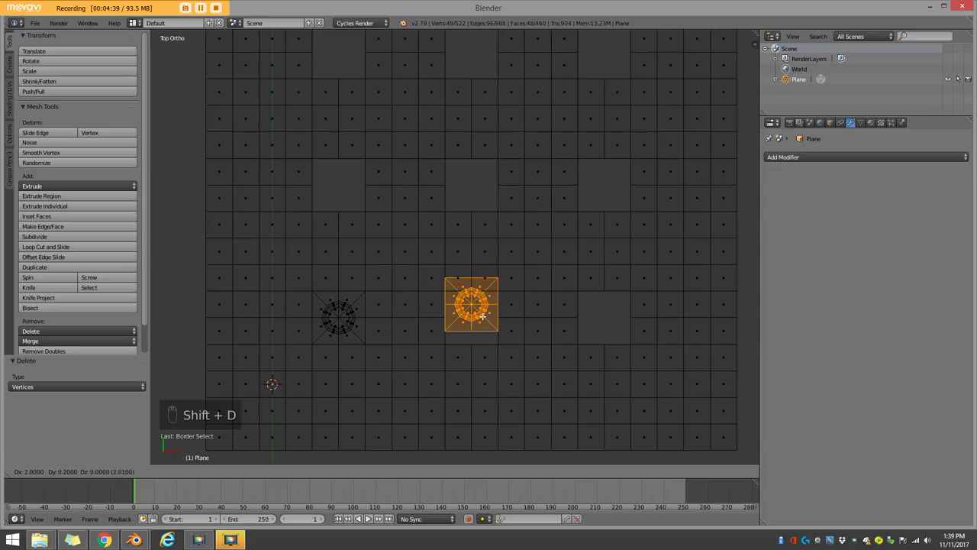
{"action": "left_click_drag", "start_coordinate": [371, 518], "coordinate": [371, 518]}
{"action": "key", "text": "shift+d"}
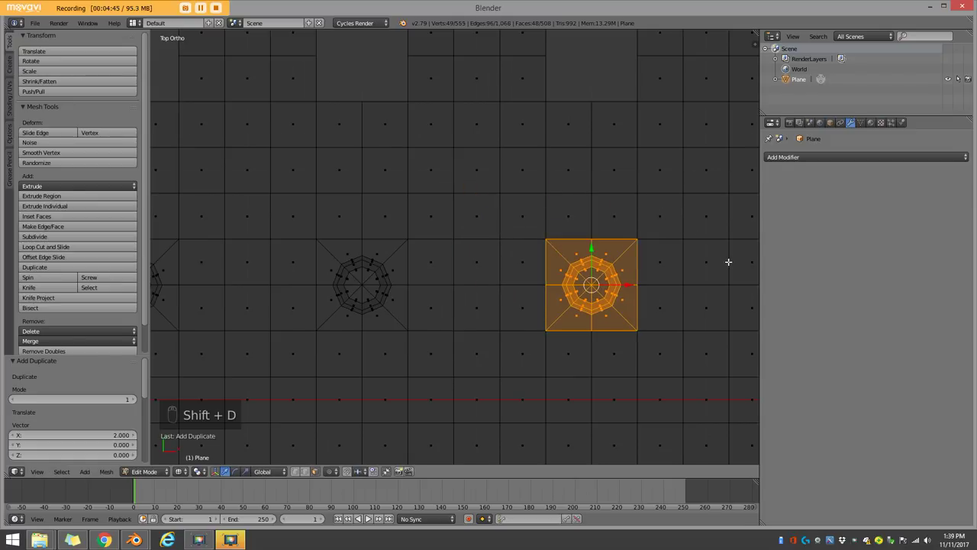
{"action": "key", "text": "shift+d"}
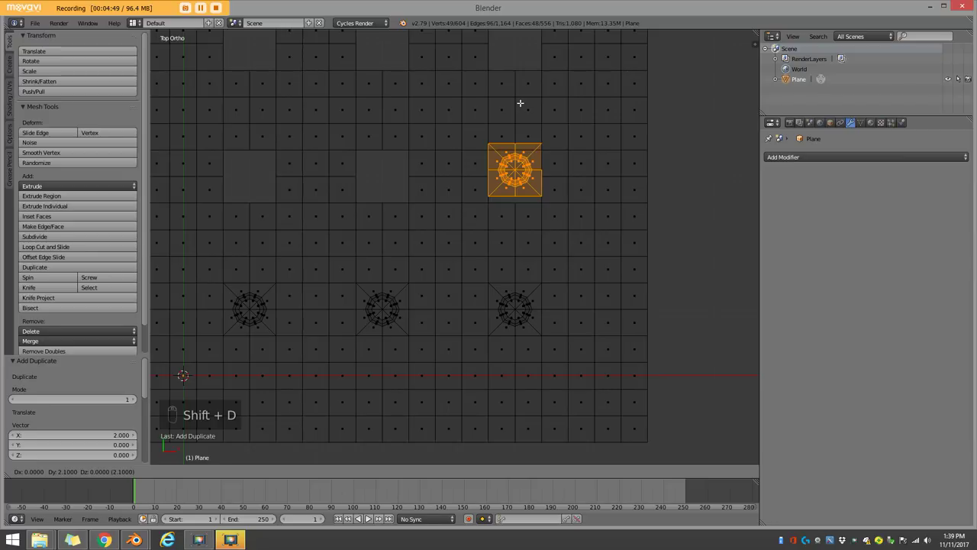
- Duplicate the patch into the remaining corner holes so all eight buttons sit in the slab
{"action": "key", "text": "shift+d"}
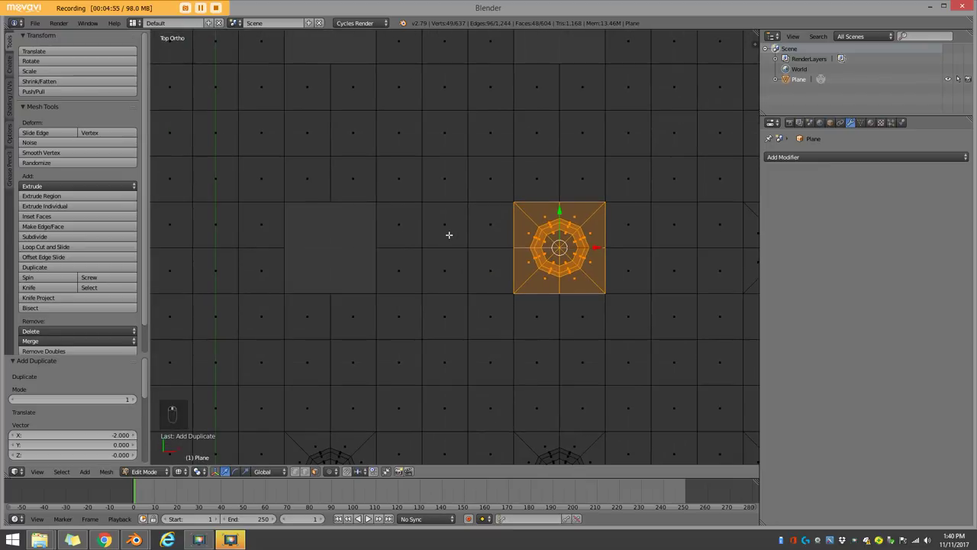
{"action": "key", "text": "shift+d"}
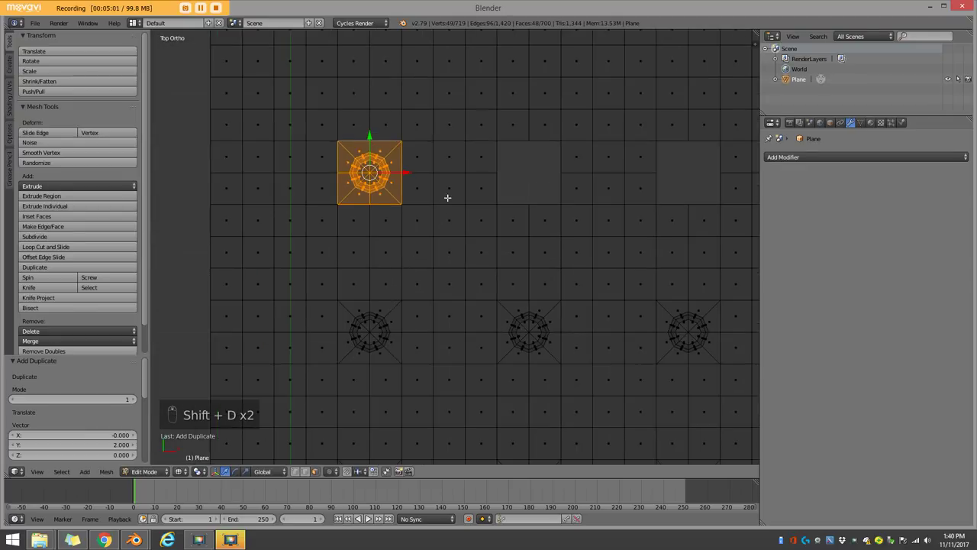
{"action": "key", "text": "shift+d"}
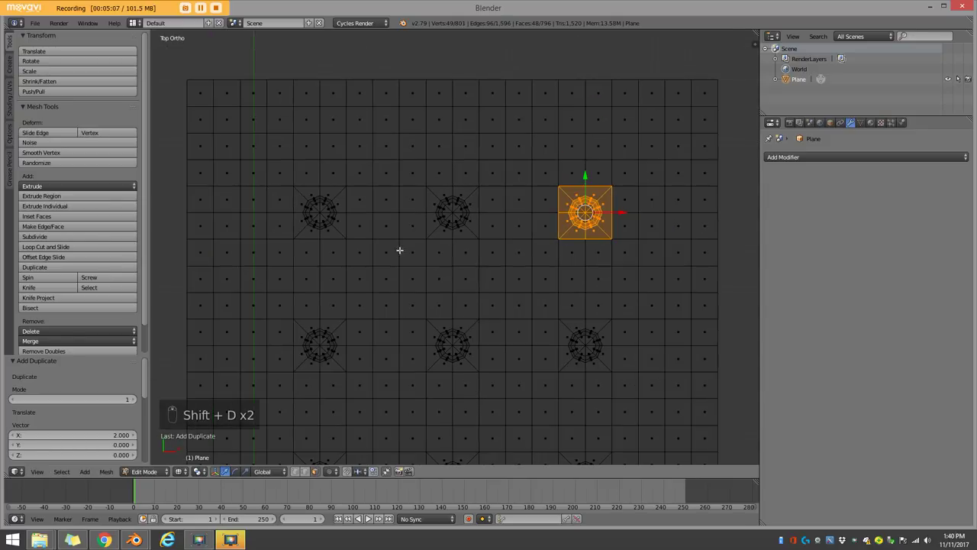
{"action": "key", "text": "z"}
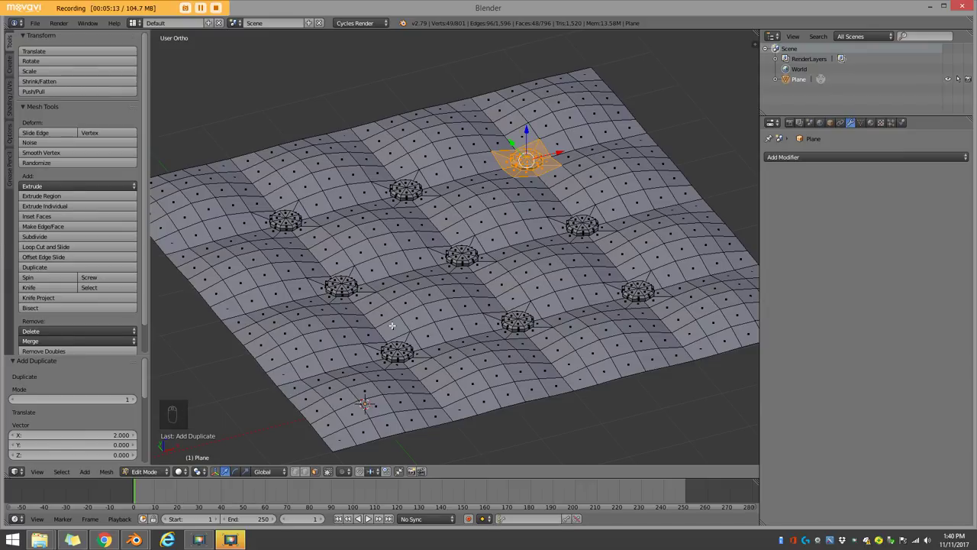
{"action": "double_click", "coordinate": [371, 519]}
{"action": "middle_click", "coordinate": [371, 518]}
{"action": "middle_click", "coordinate": [371, 519]}
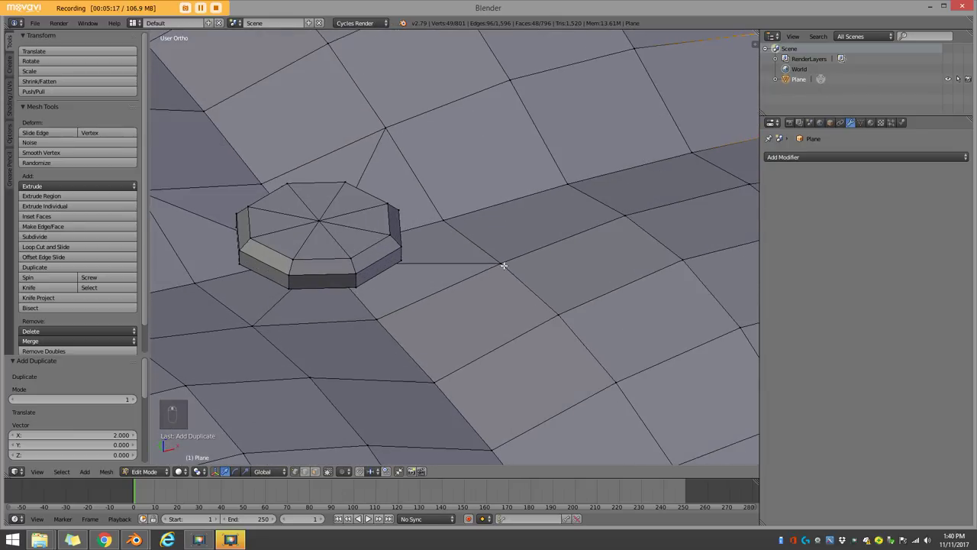
{"action": "key", "text": "g"}
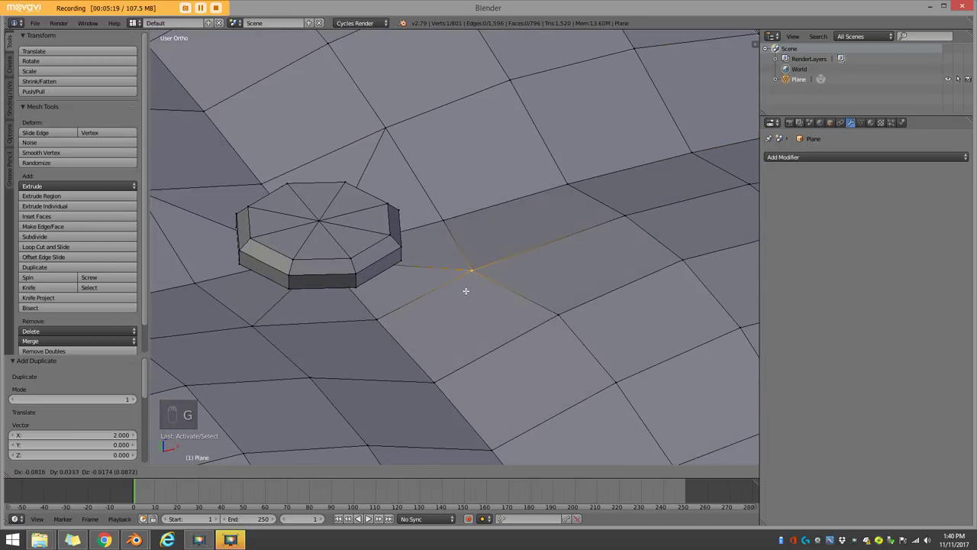
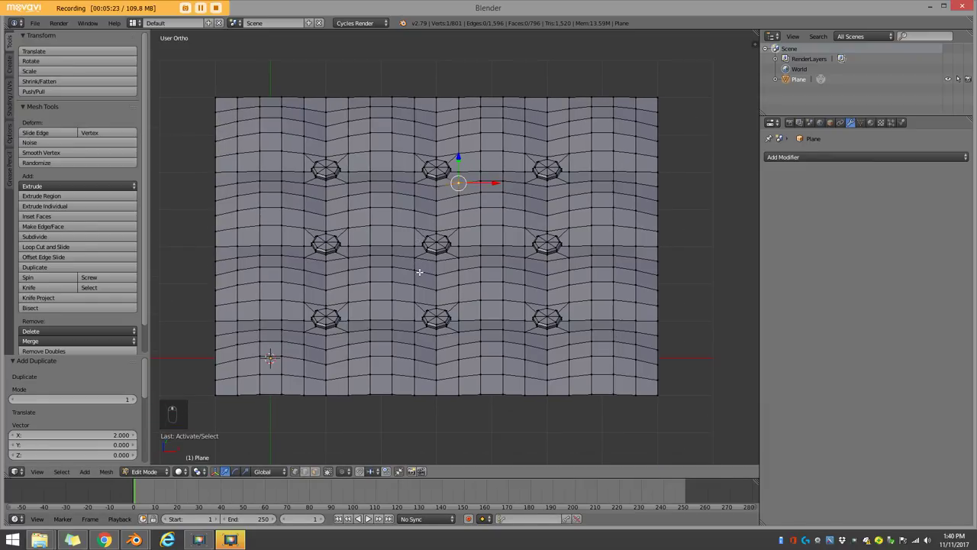
{"action": "key", "text": "a"}
{"action": "key", "text": "a"}
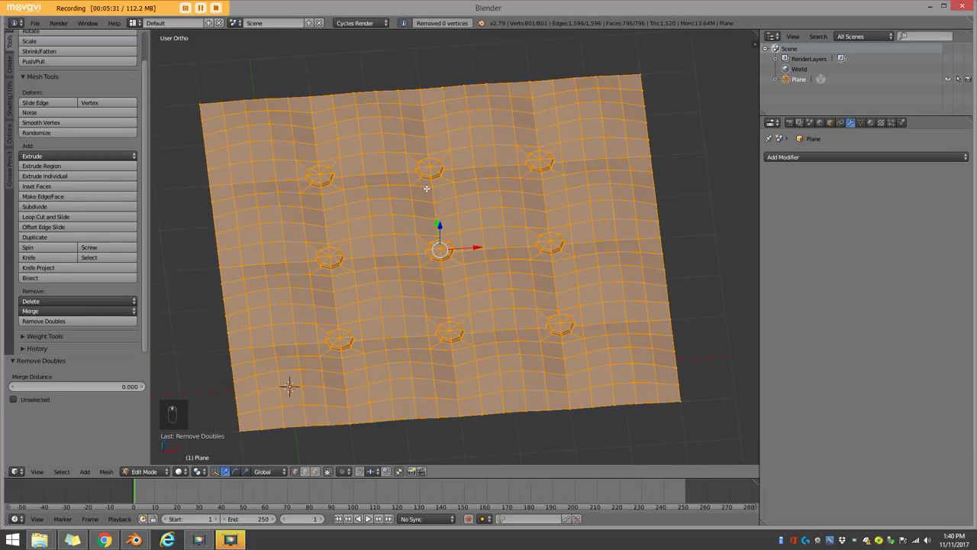
{"action": "key", "text": "z"}
{"action": "key", "text": "z"}
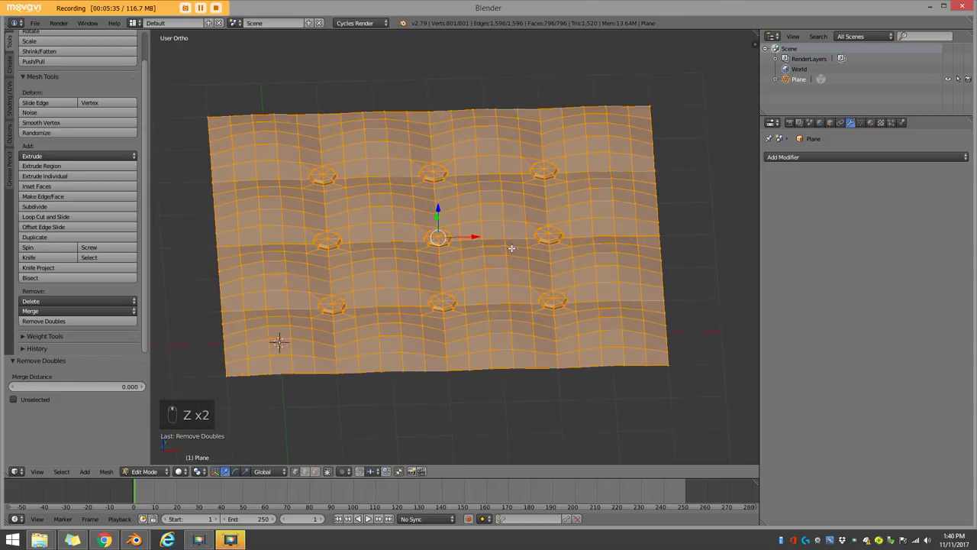
{"action": "key", "text": "KP_7"}
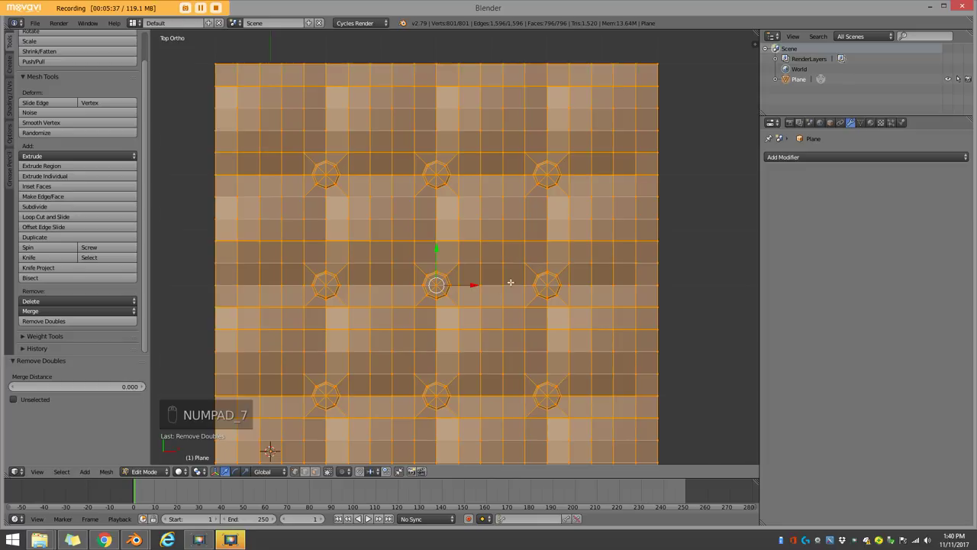
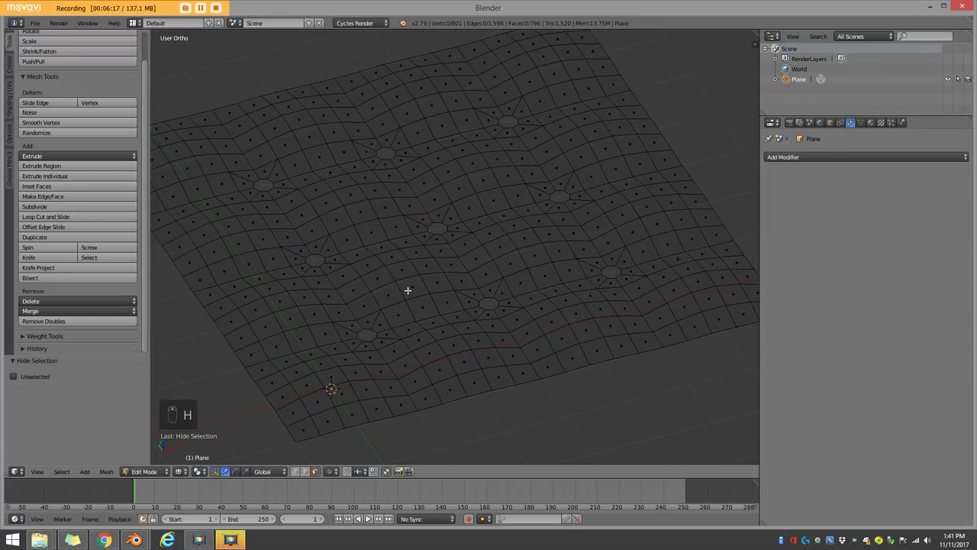
- From top view, select the three vertical edge loops running through the button columns
{"action": "key", "text": "z"}
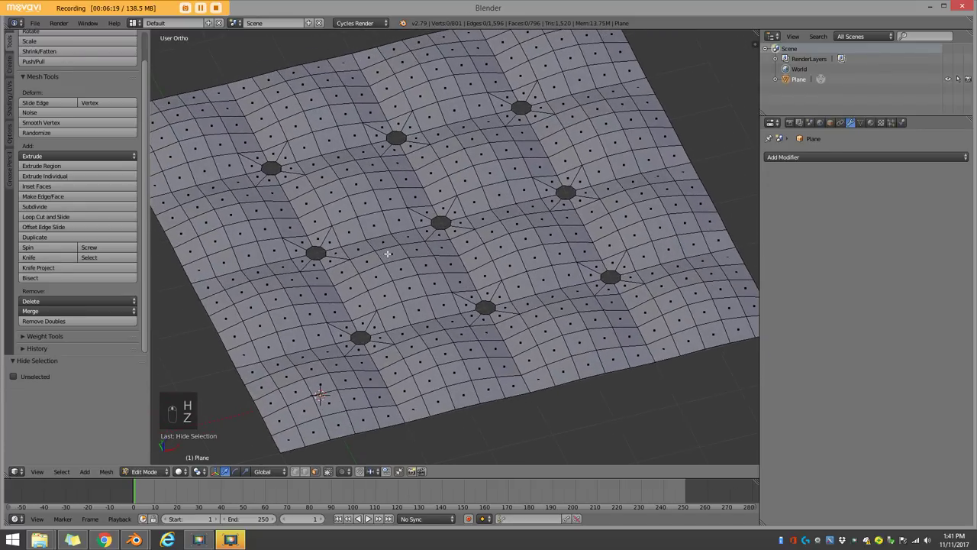
{"action": "key", "text": "KP_7"}
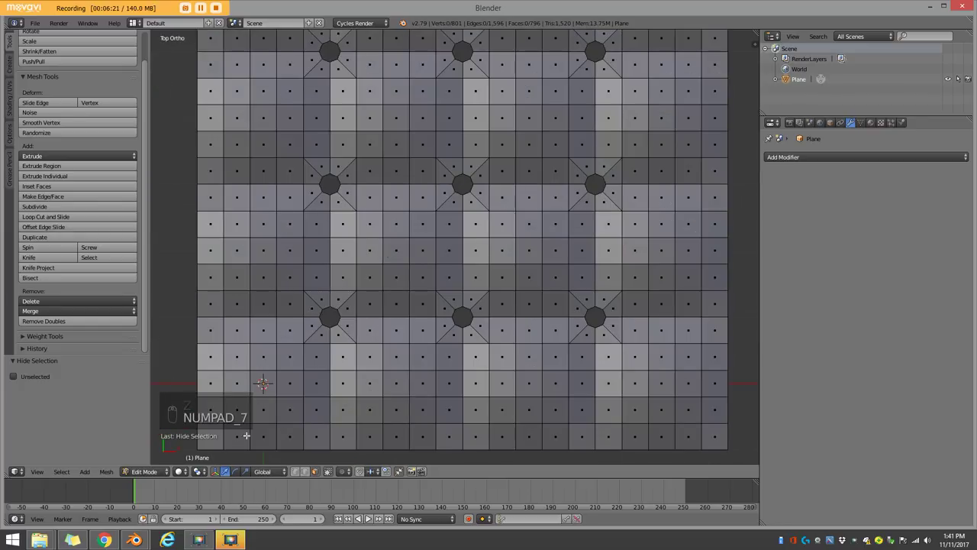
{"action": "middle_click", "coordinate": [371, 518]}
{"action": "middle_click", "coordinate": [371, 519]}
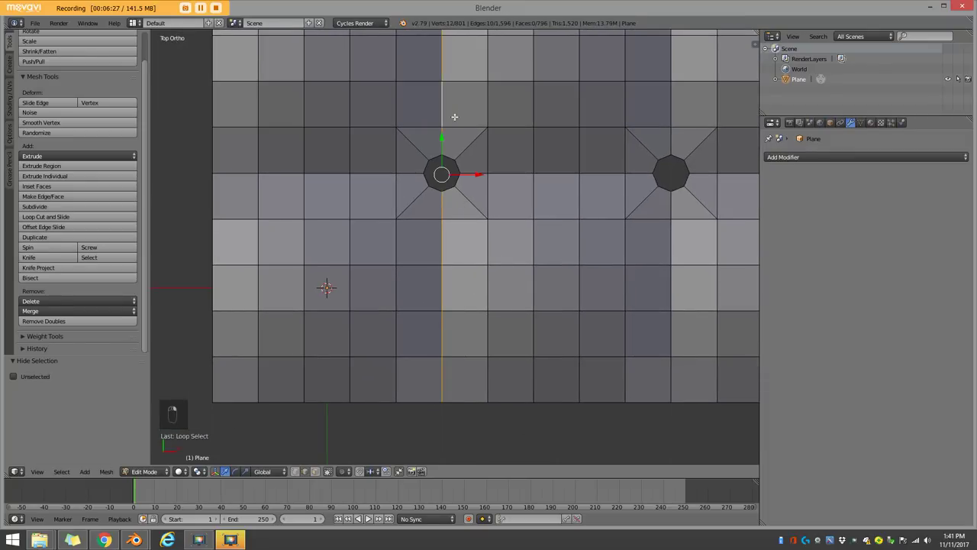
{"action": "middle_click", "coordinate": [371, 518]}
- Finish selecting the seam loops through every button row and column, checking them at an angle
{"action": "left_click_drag", "start_coordinate": [371, 519], "coordinate": [371, 518]}
{"action": "key", "text": "z"}
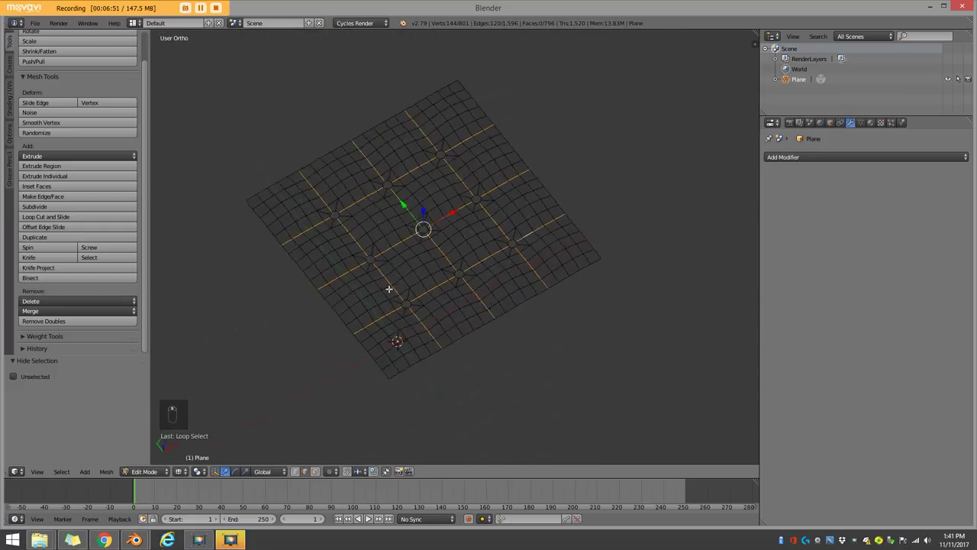
{"action": "key", "text": "z"}
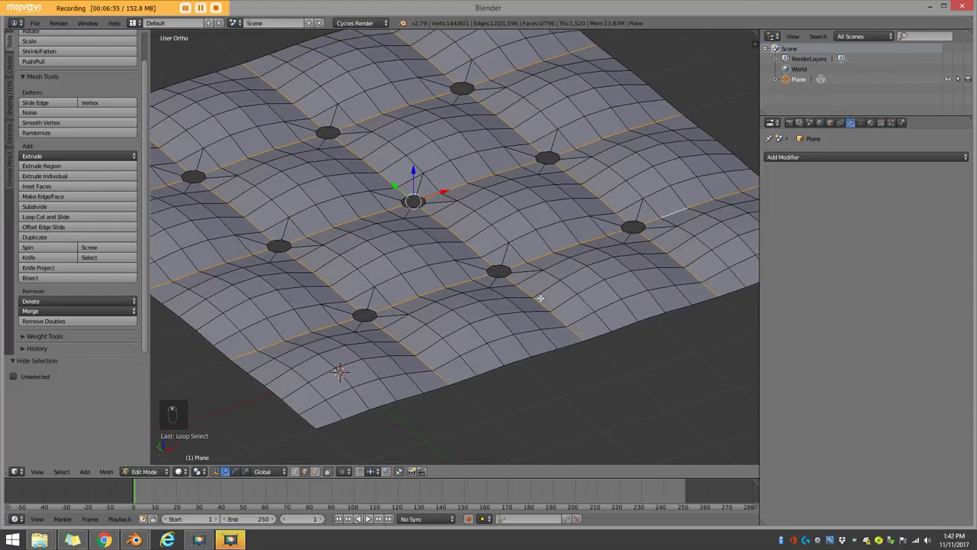
{"action": "key", "text": "z"}
{"action": "key", "text": "z"}
{"action": "key", "text": "z"}
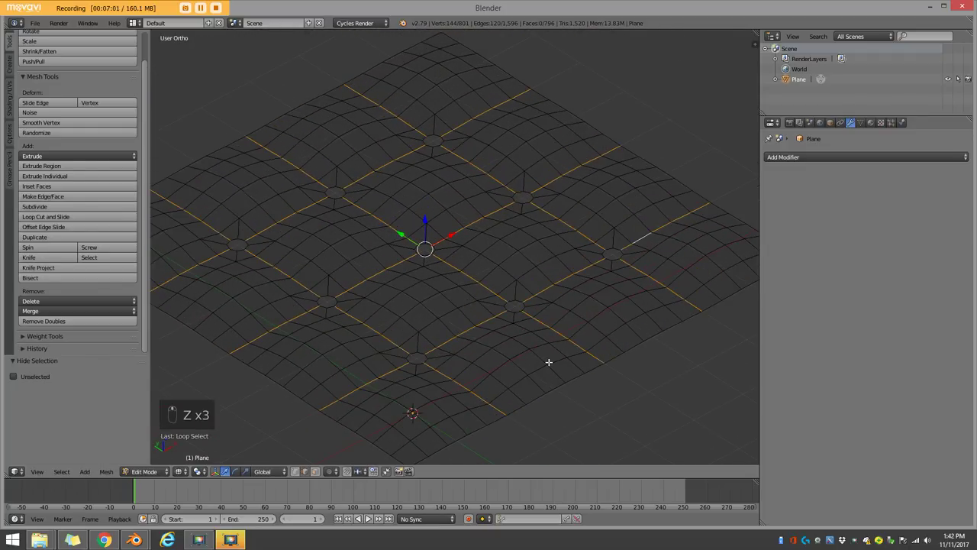
- Bevel the seam loops into narrow strips, extrude them as sunk grooves, and preview the subdivided cushion
{"action": "key", "text": "ctrl+b"}
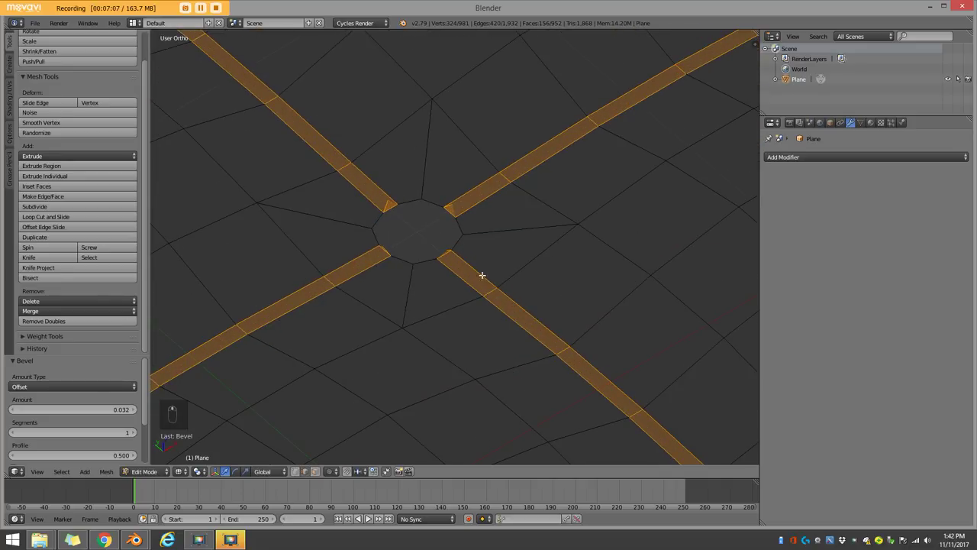
{"action": "key", "text": "e"}
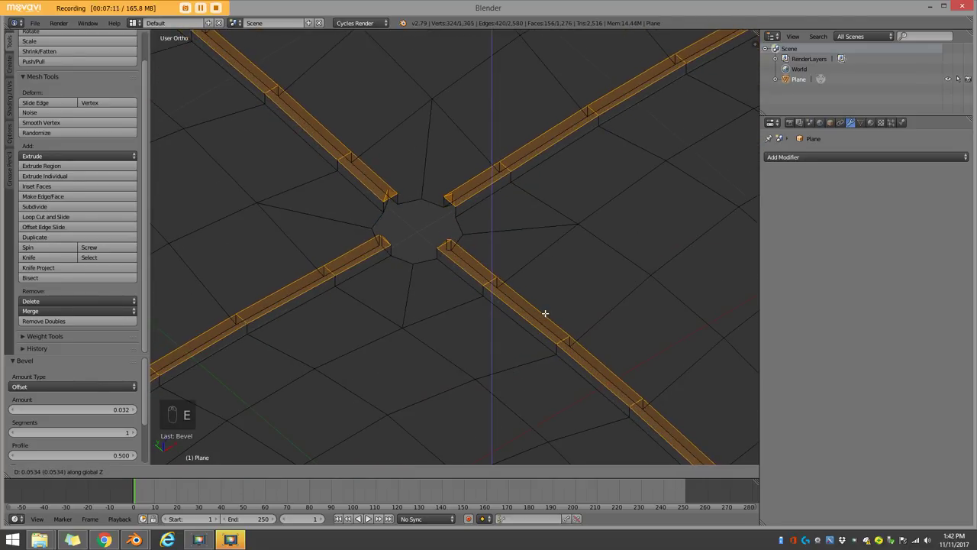
{"action": "key", "text": "z"}
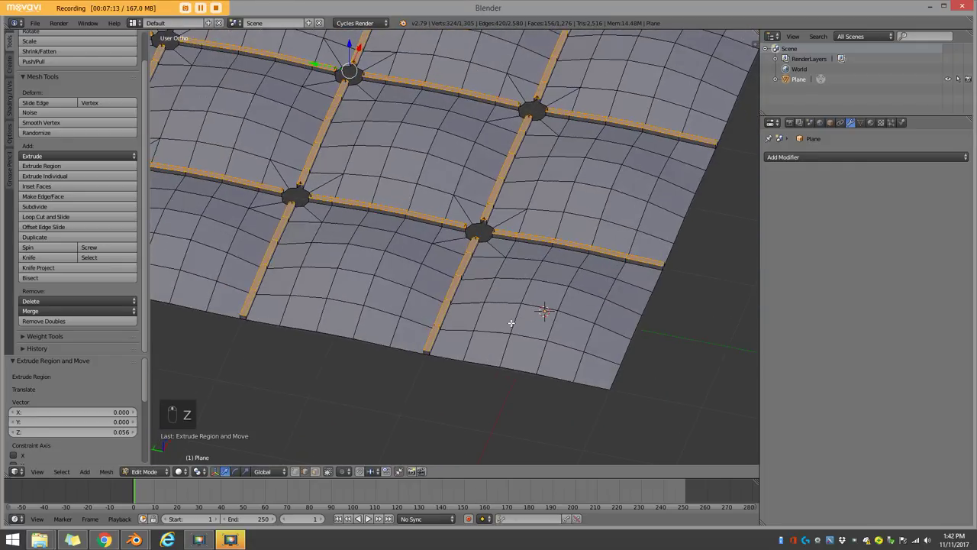
{"action": "key", "text": "Tab"}
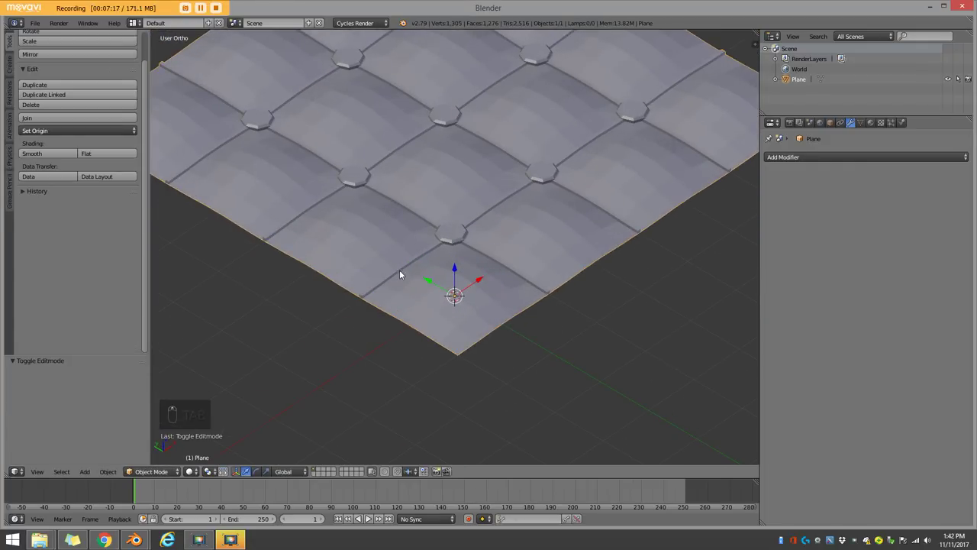
- Unhide the button caps and view the whole shade-smoothed tufted cushion in Object Mode
{"action": "key", "text": "Tab"}
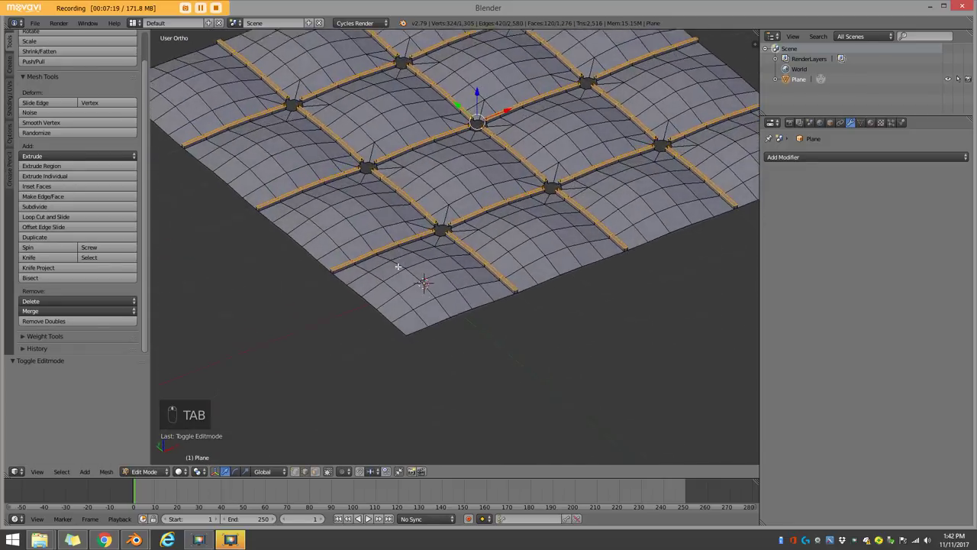
{"action": "key", "text": "a"}
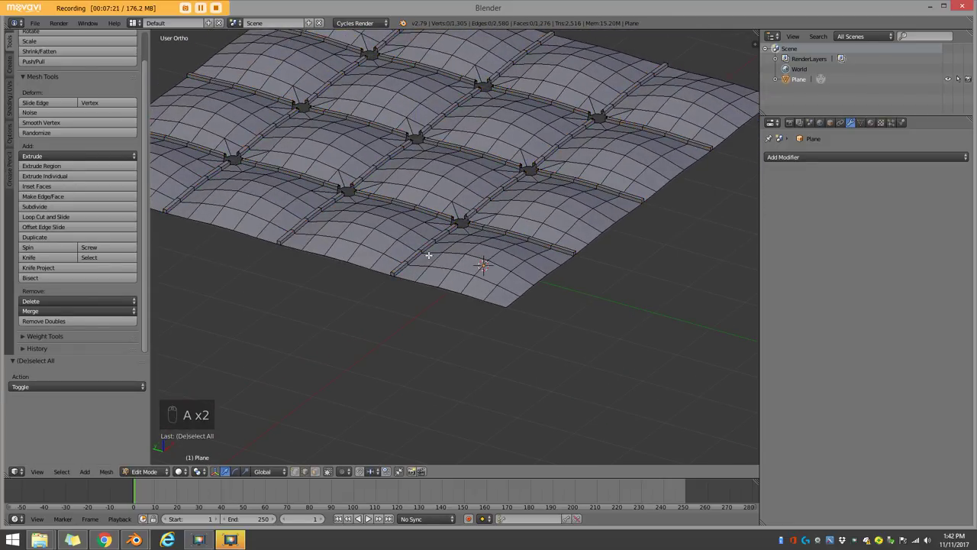
{"action": "key", "text": "alt+h"}
{"action": "key", "text": "a"}
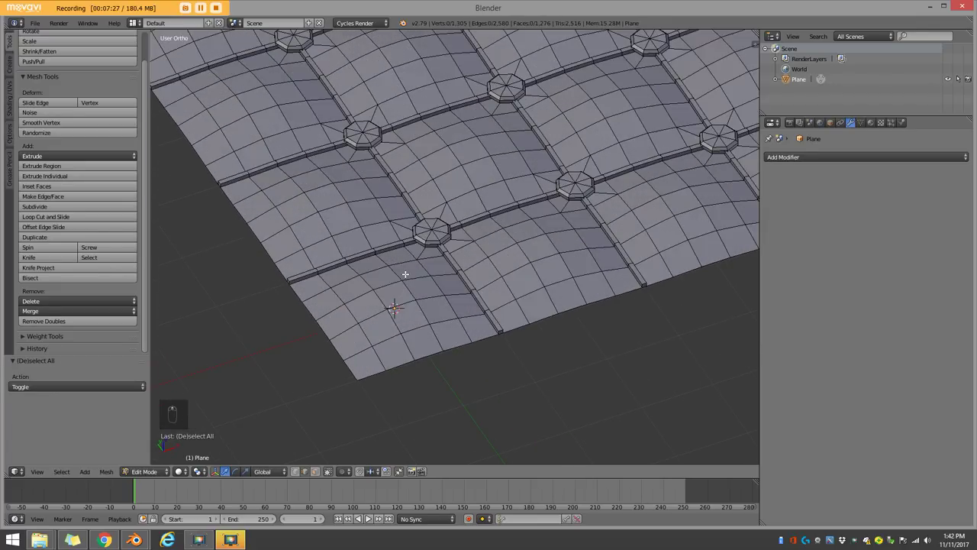
{"action": "key", "text": "Tab"}
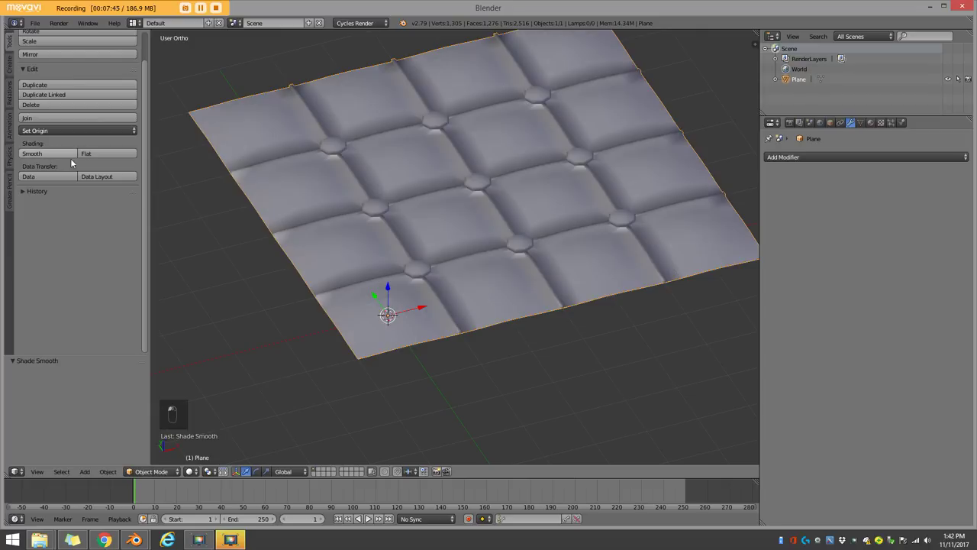
- Re-enter mesh editing and clear the selection ready to pick the outer border loop
{"action": "key", "text": "Tab"}
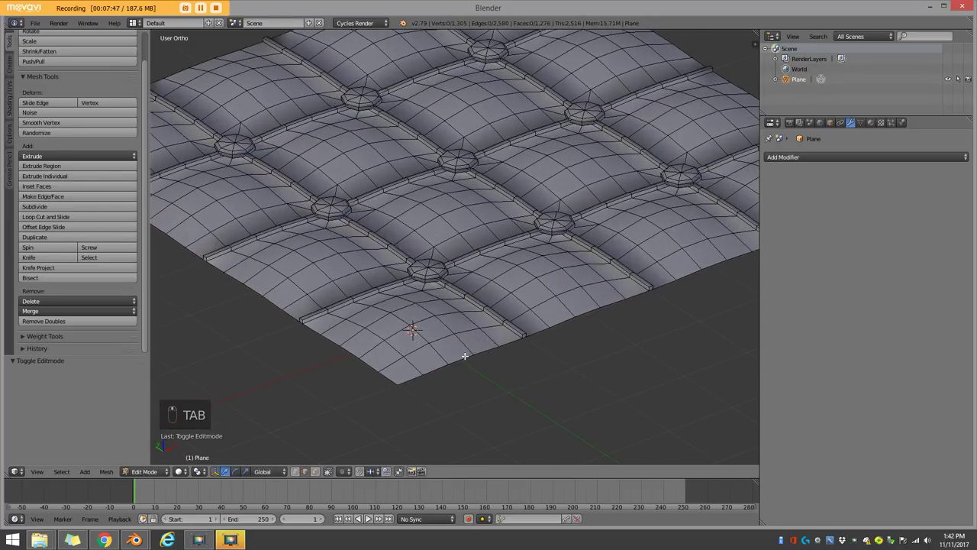
{"action": "key", "text": "a"}
{"action": "key", "text": "a"}
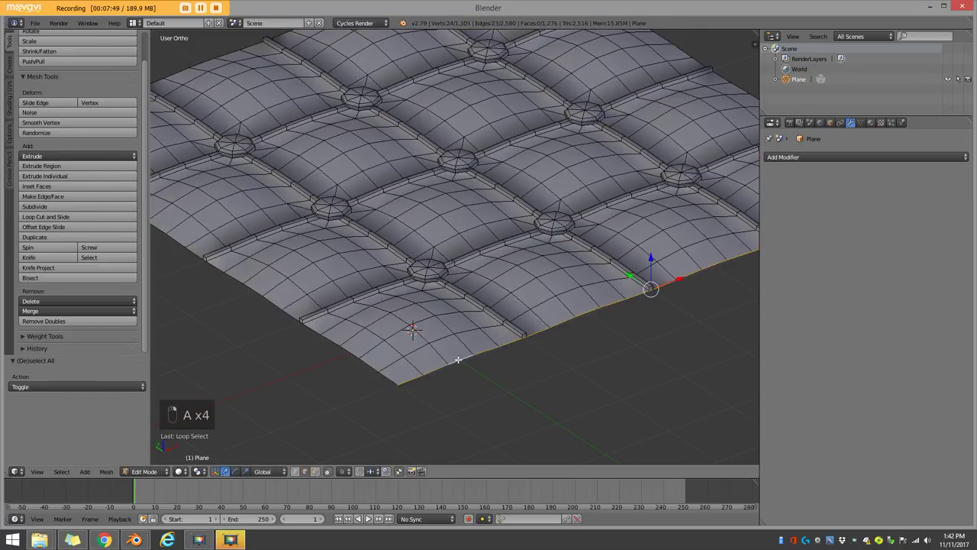
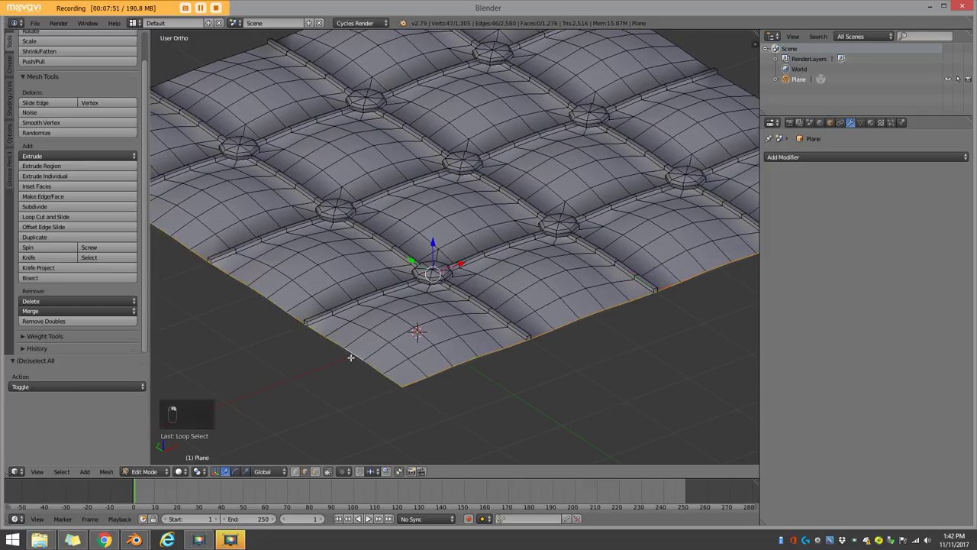
- From side view in wireframe, extrude the outer border downward to give the slab thick vertical sides
{"action": "key", "text": "z"}
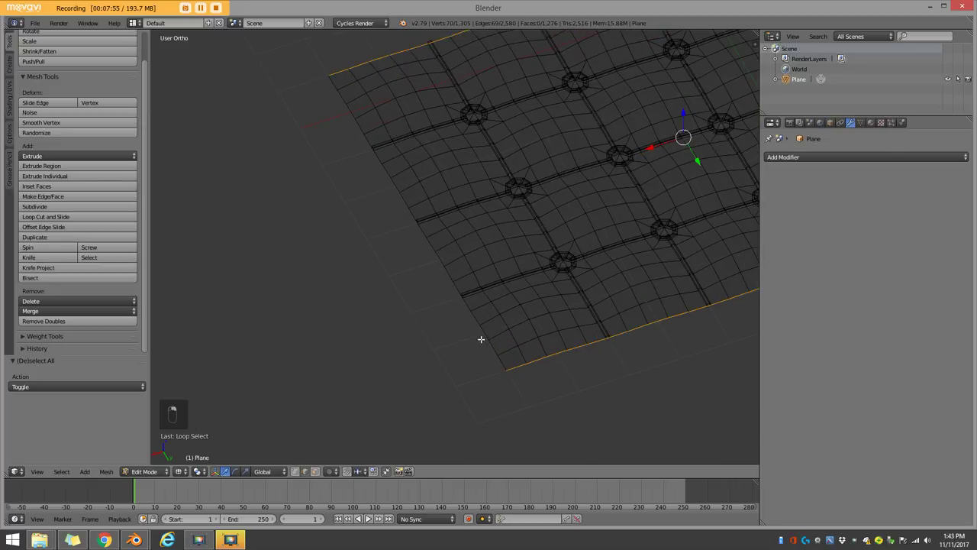
{"action": "key", "text": "z"}
{"action": "key", "text": "z"}
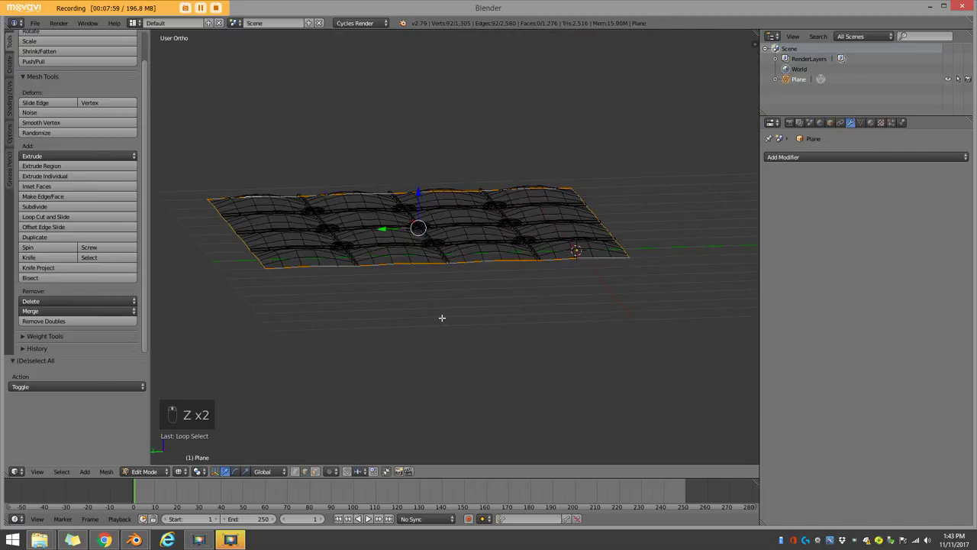
{"action": "key", "text": "e"}
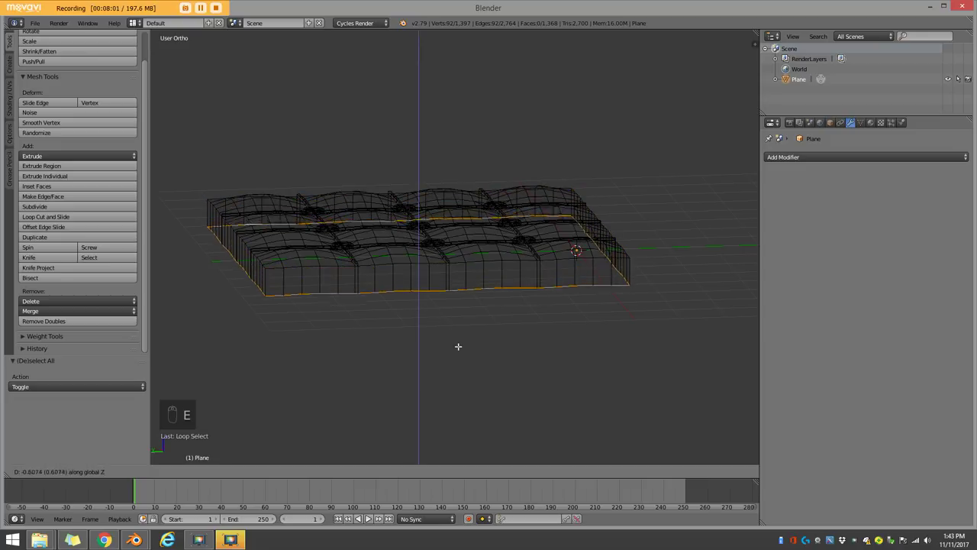
{"action": "key", "text": "z"}
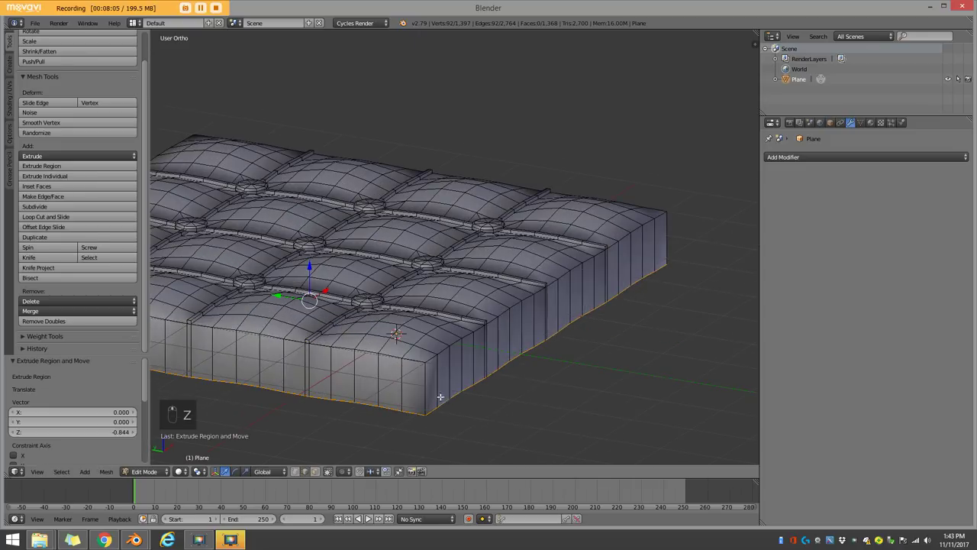
{"action": "key", "text": "a"}
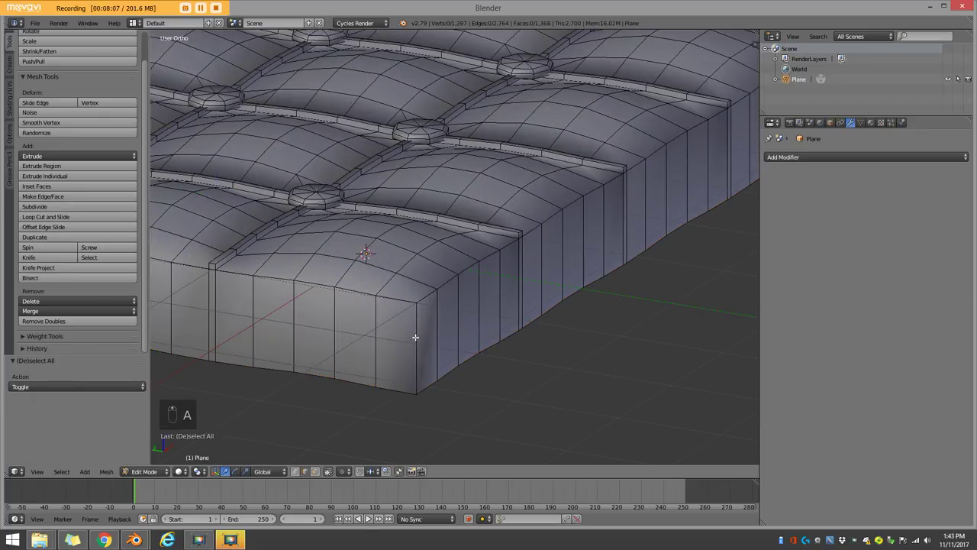
- Add a loop cut around the sides, then select the top border ring from Top view for the rim extrusion
{"action": "key", "text": "ctrl+r"}
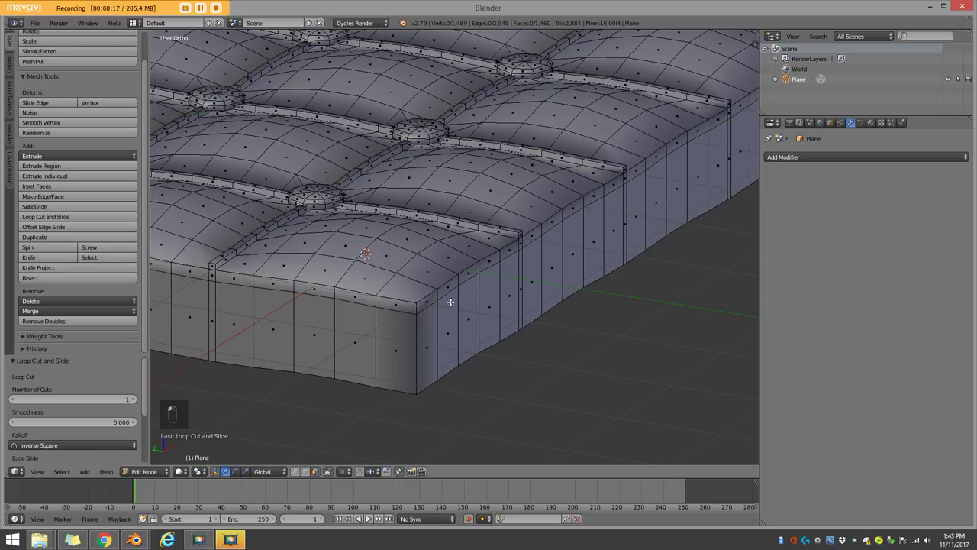
{"action": "key", "text": "a"}
{"action": "key", "text": "a"}
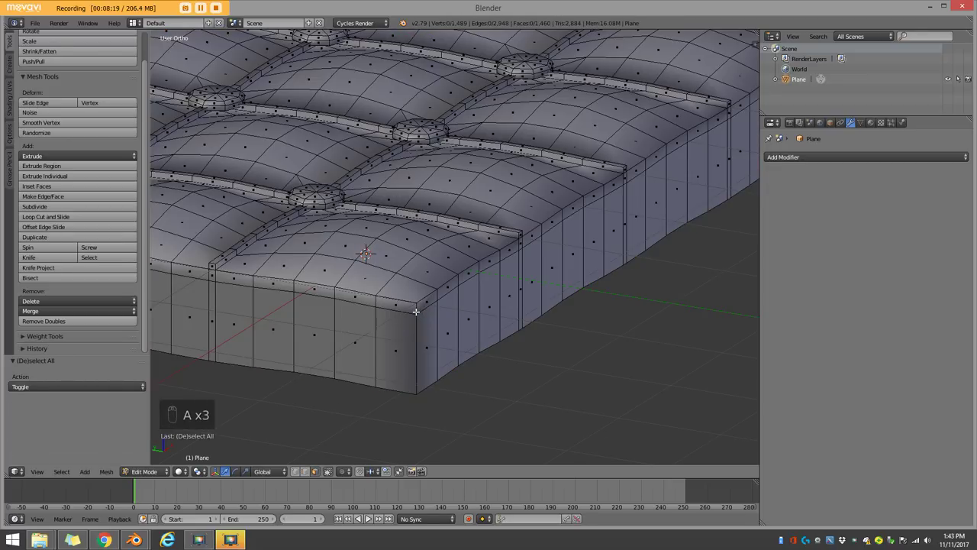
{"action": "key", "text": "z"}
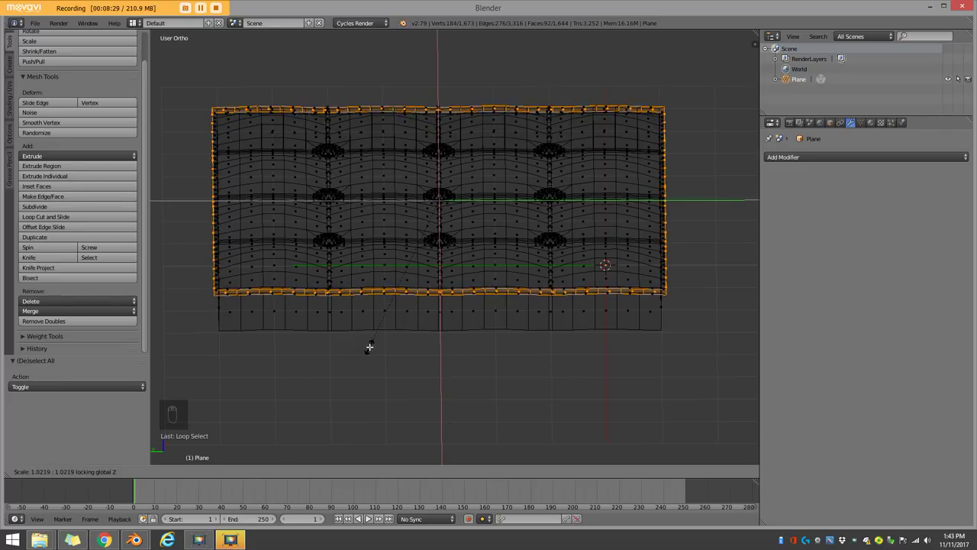
- Finish the top rim extrusion and add an edge loop around the slab's sides near the bottom
{"action": "key", "text": "z"}
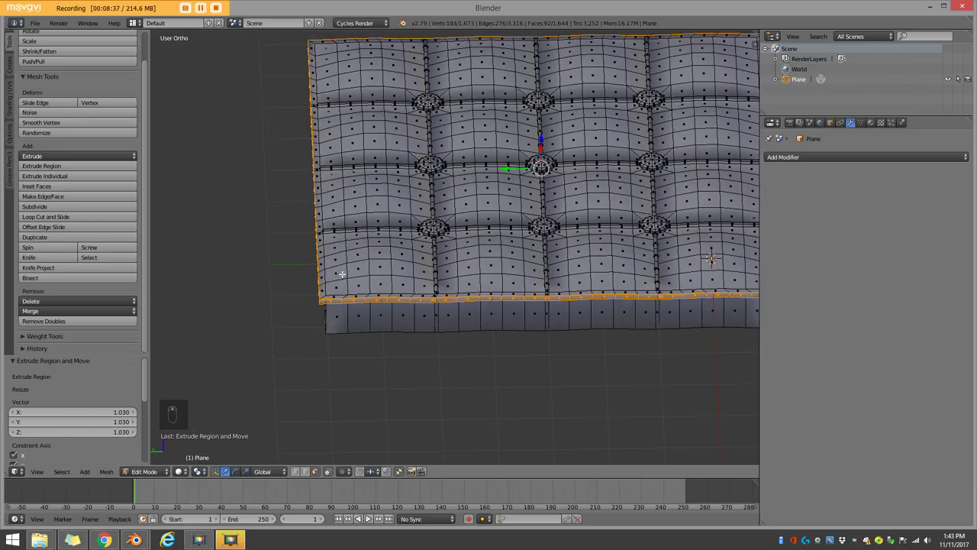
{"action": "key", "text": "z"}
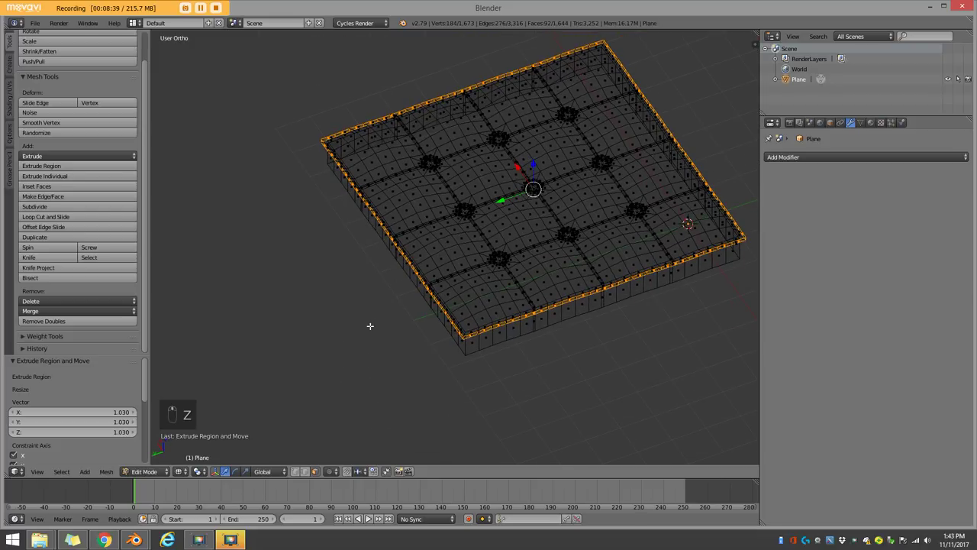
{"action": "key", "text": "z"}
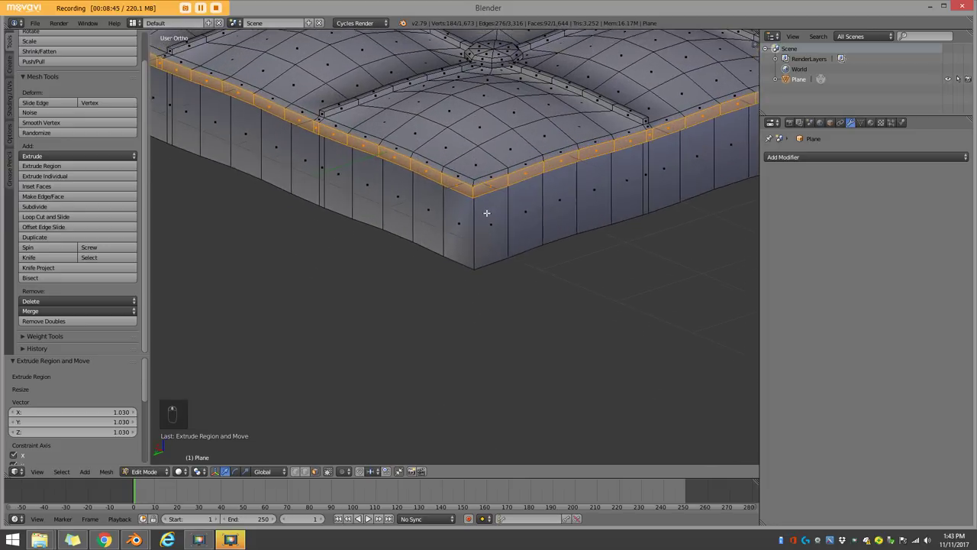
{"action": "key", "text": "a"}
{"action": "key", "text": "ctrl+r"}
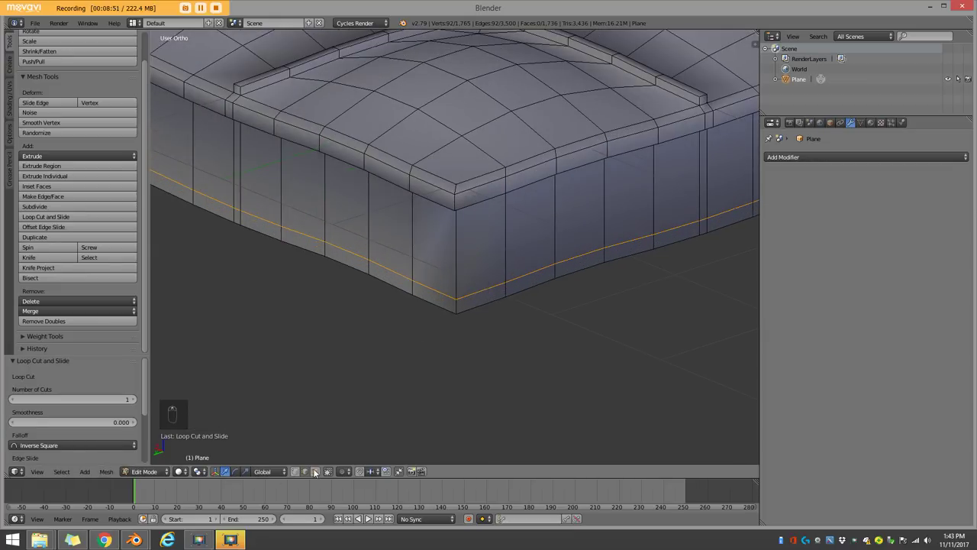
- Extrude the lower band of side faces into a widened base rim and add another loop cut
{"action": "key", "text": "a"}
{"action": "key", "text": "a"}
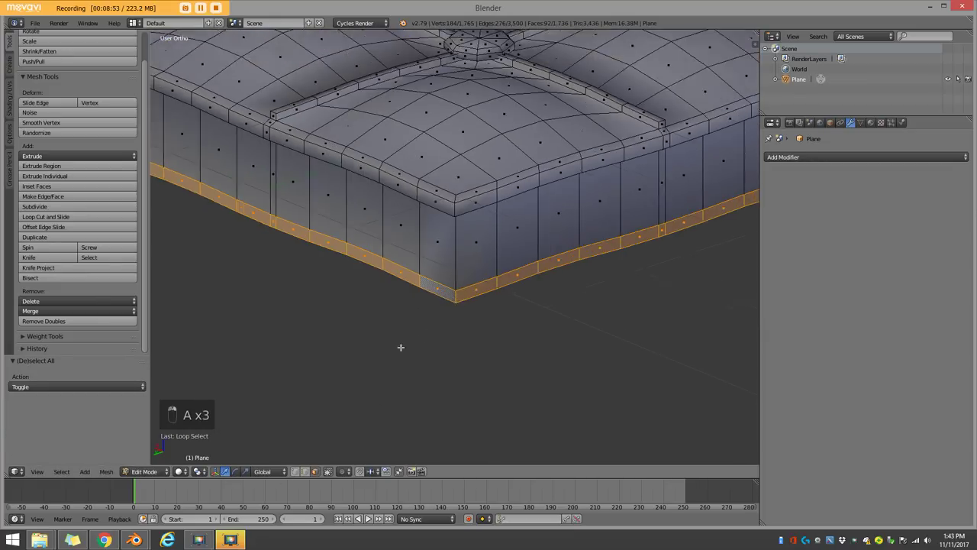
{"action": "key", "text": "e"}
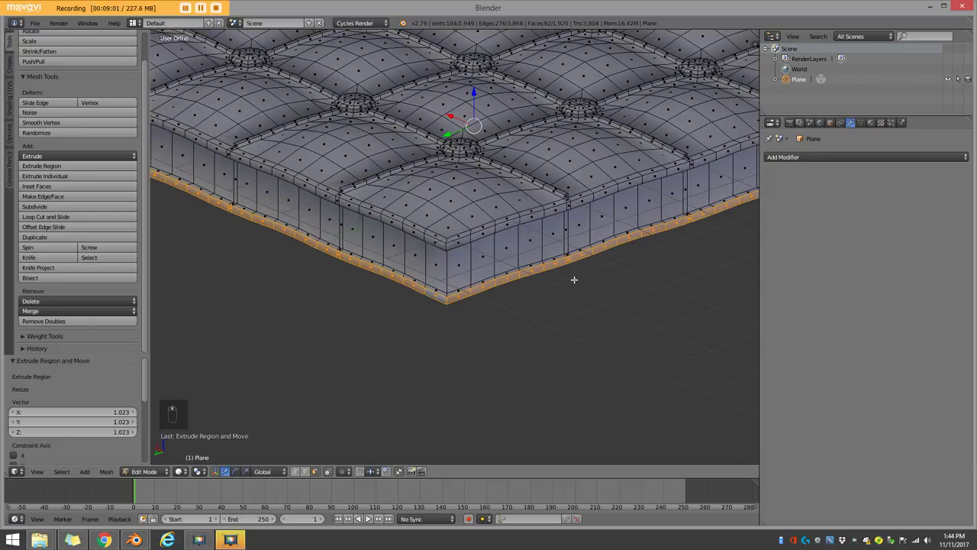
{"action": "key", "text": "ctrl+r"}
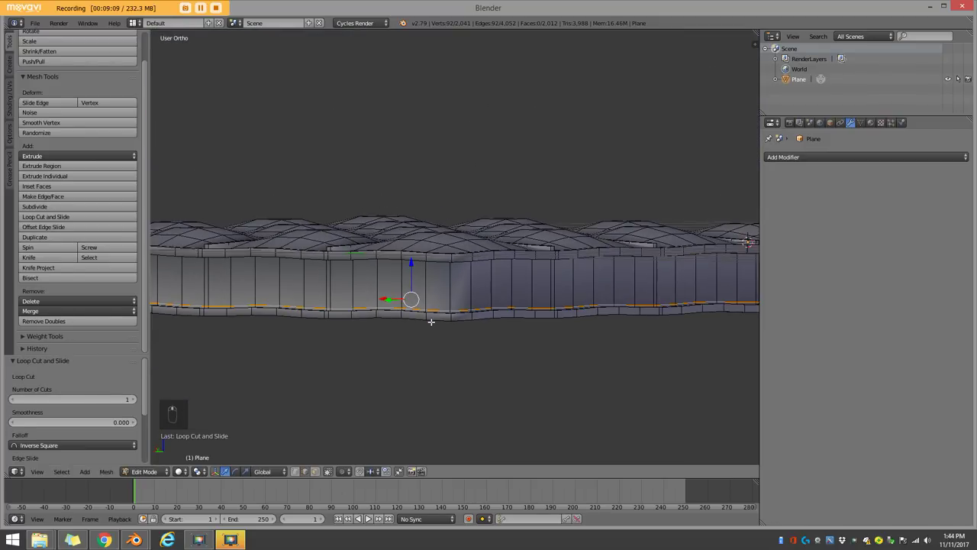
- Box-select the bottom vertices in Front view and scale them to Z 0 so the underside edge sits level
{"action": "key", "text": "KP_1"}
{"action": "key", "text": "z"}
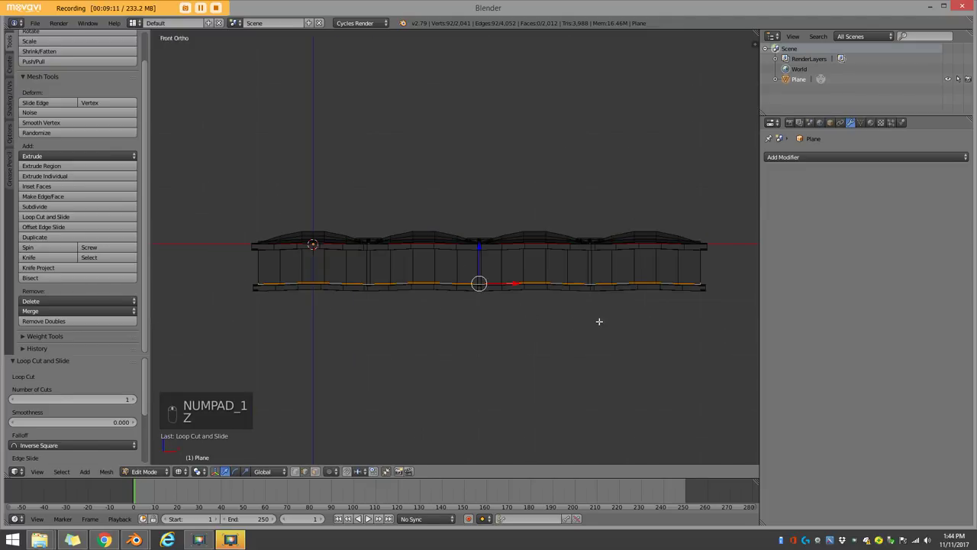
{"action": "key", "text": "a"}
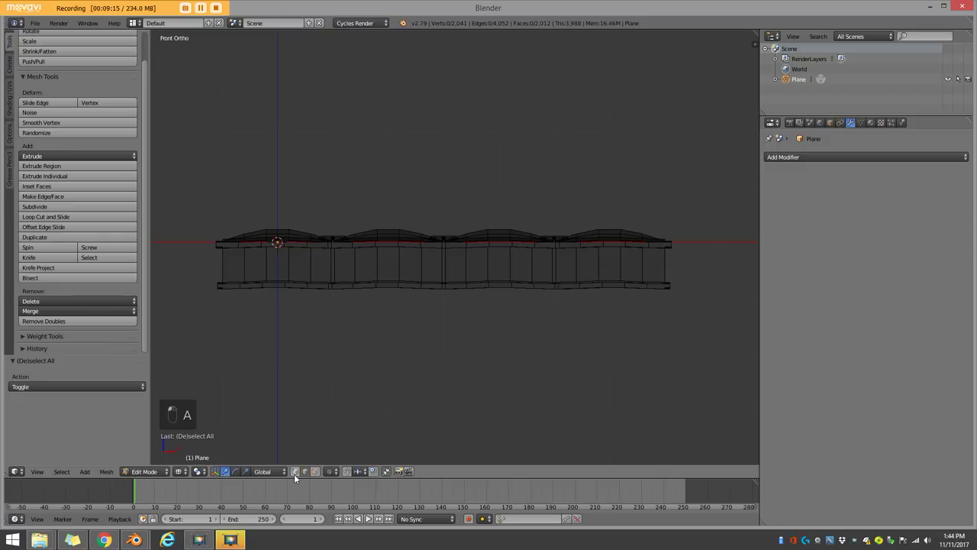
{"action": "key", "text": "b"}
{"action": "key", "text": "b"}
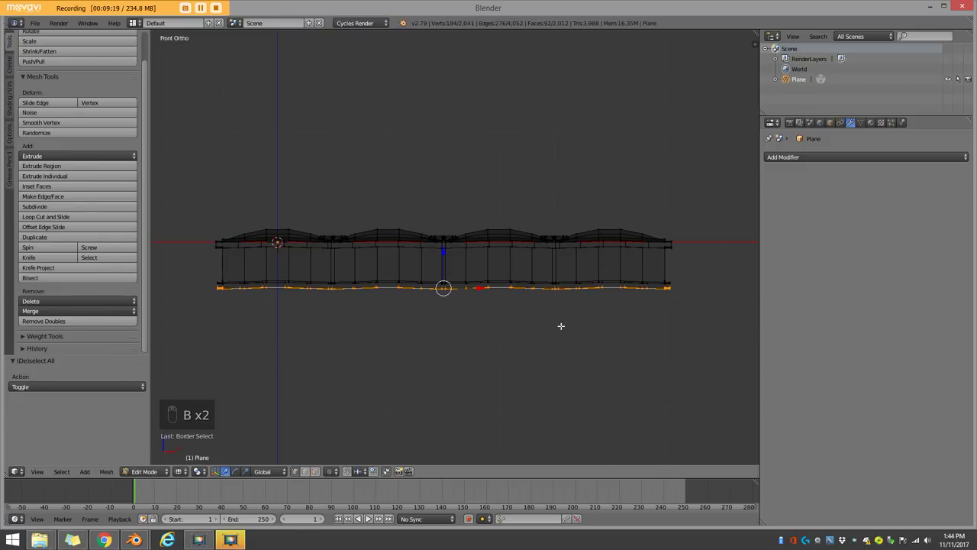
{"action": "key", "text": "s"}
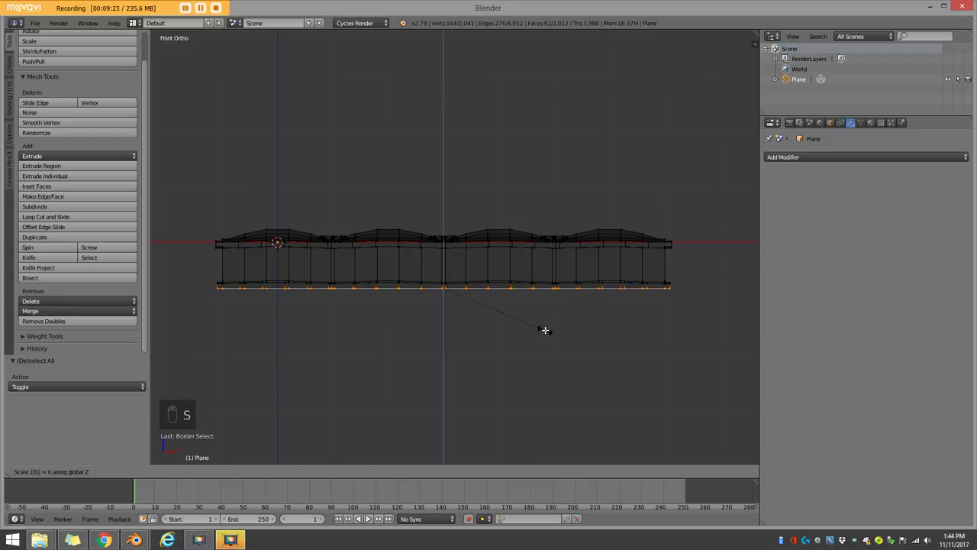
{"action": "key", "text": "a"}
{"action": "key", "text": "z"}
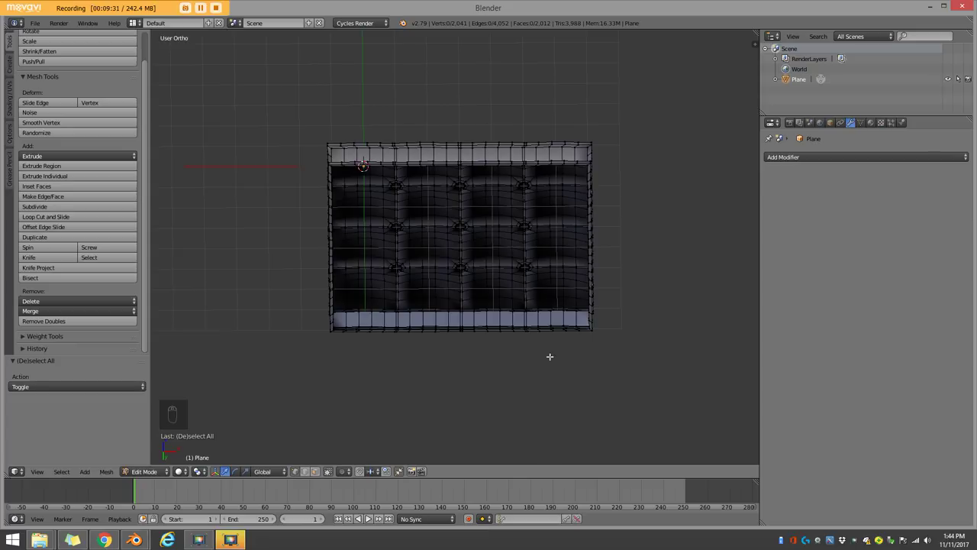
- Enable Matcap shading, select the bottom rim loop, scale it slightly outward and check it from top and bottom
{"action": "key", "text": "n"}
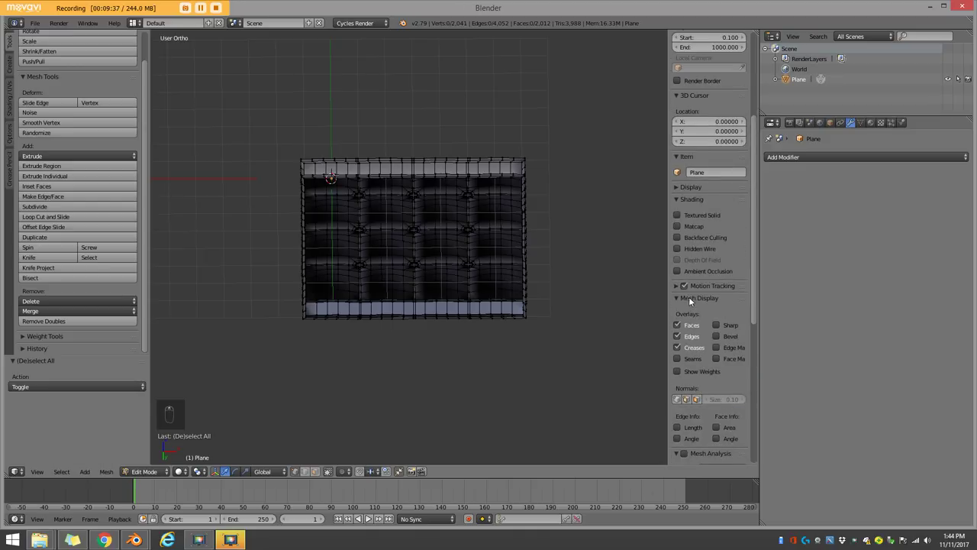
{"action": "key", "text": "Tab"}
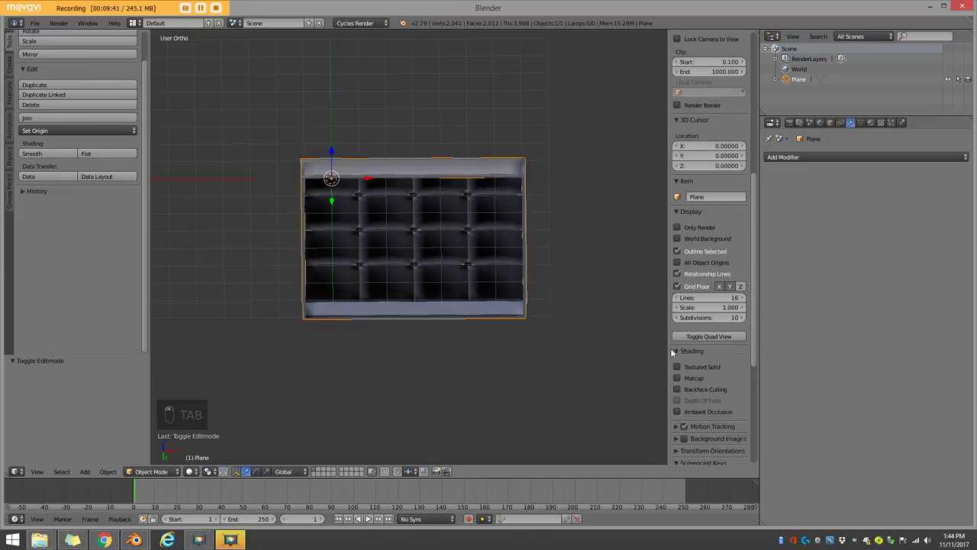
{"action": "key", "text": "Tab"}
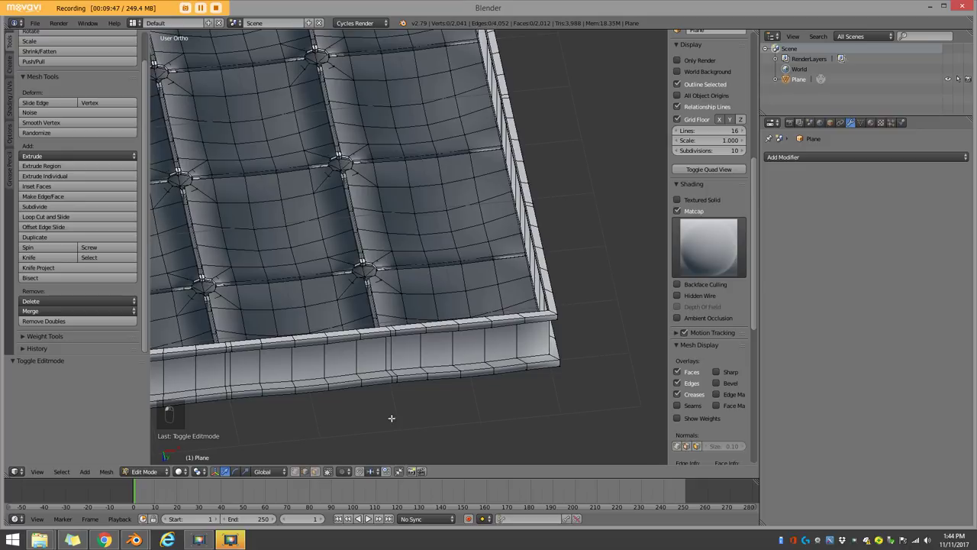
{"action": "key", "text": "z"}
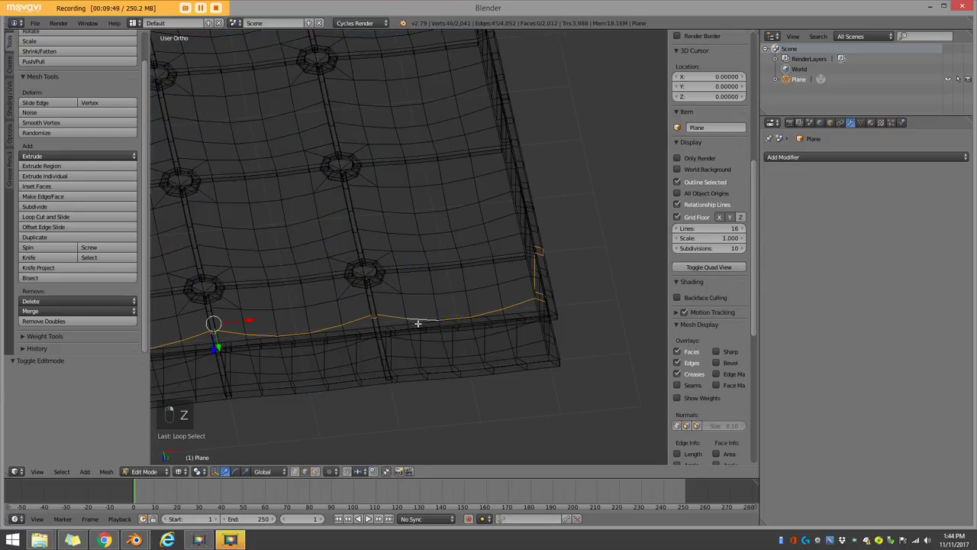
{"action": "key", "text": "z"}
{"action": "key", "text": "s"}
{"action": "key", "text": "z"}
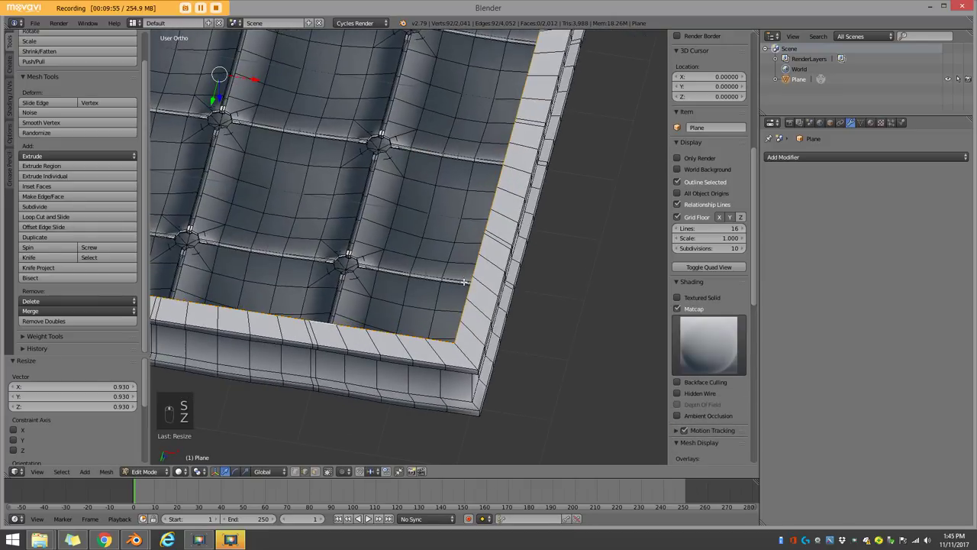
{"action": "key", "text": "KP_7"}
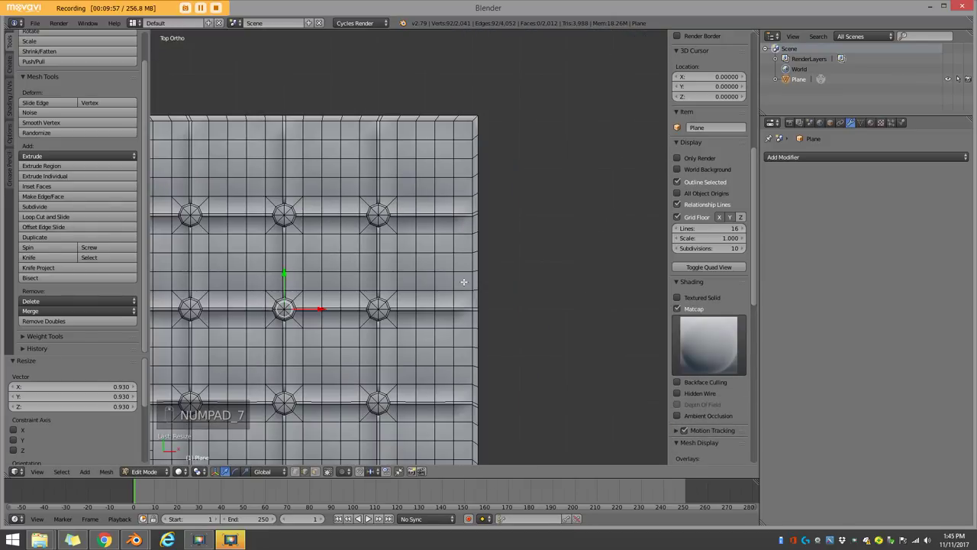
{"action": "key", "text": "ctrl+KP_7"}
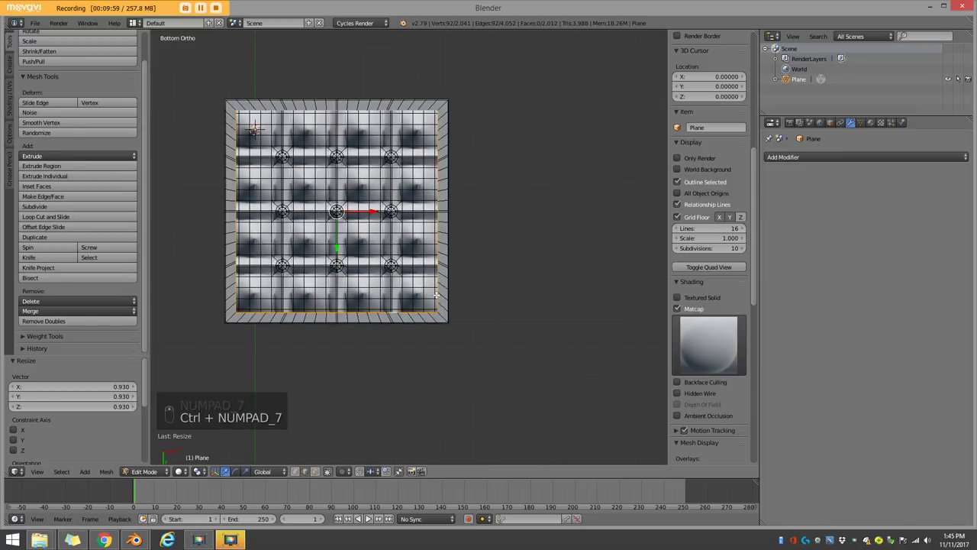
- Grid Fill the open underside, then add a Subdivision Surface modifier (Ctrl+1) to smooth the slab
{"action": "key", "text": "ctrl+f"}
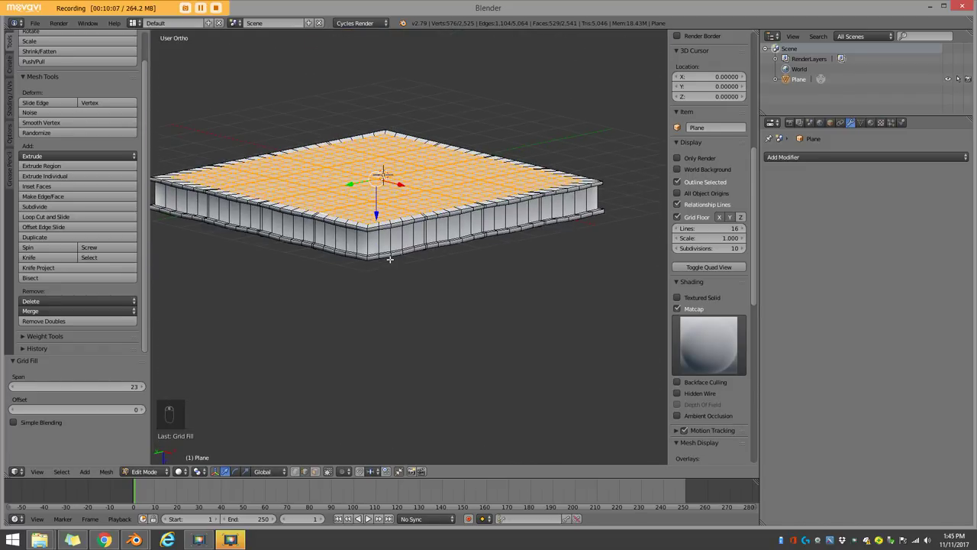
{"action": "key", "text": "Tab"}
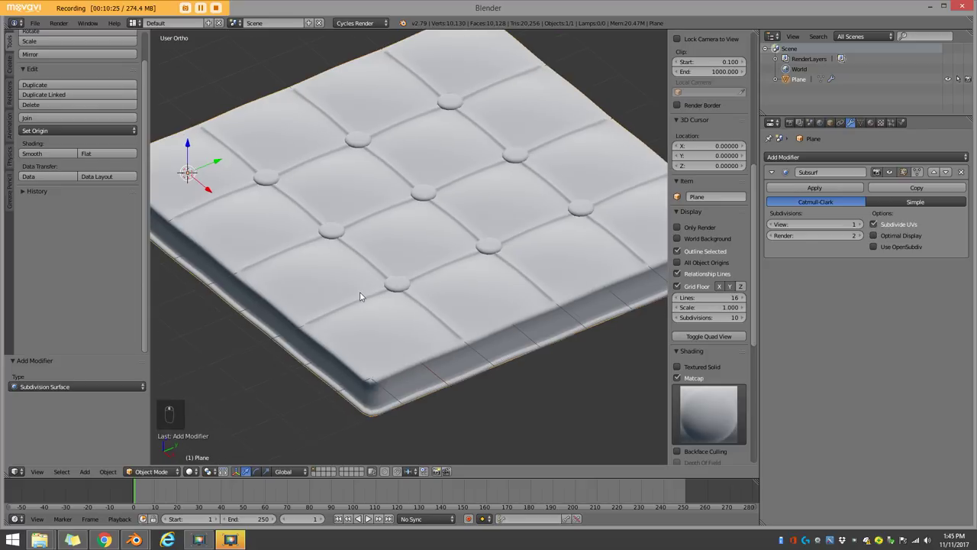
- In Edit Mode, Alt+Shift-select the seam groove edge loops between tiles, toggling wireframe to reach them
{"action": "key", "text": "Tab"}
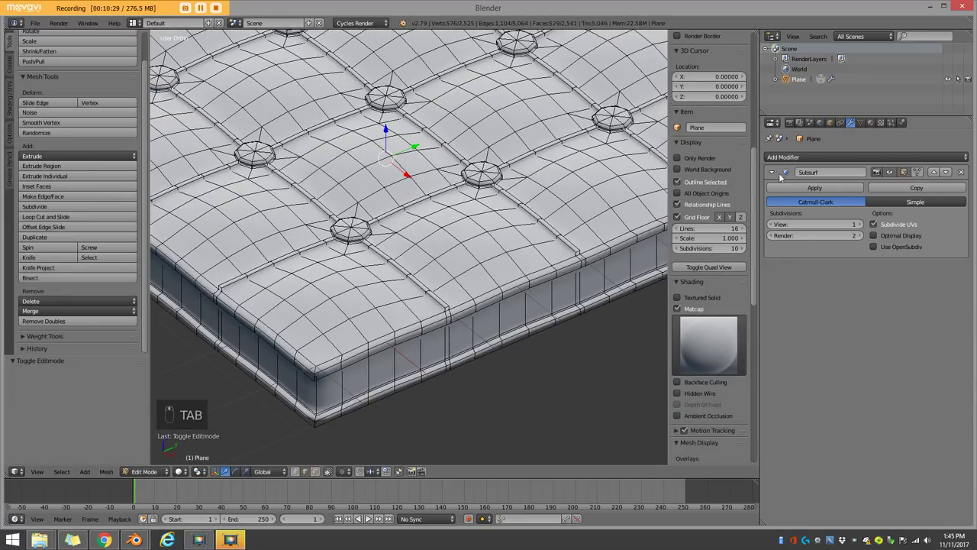
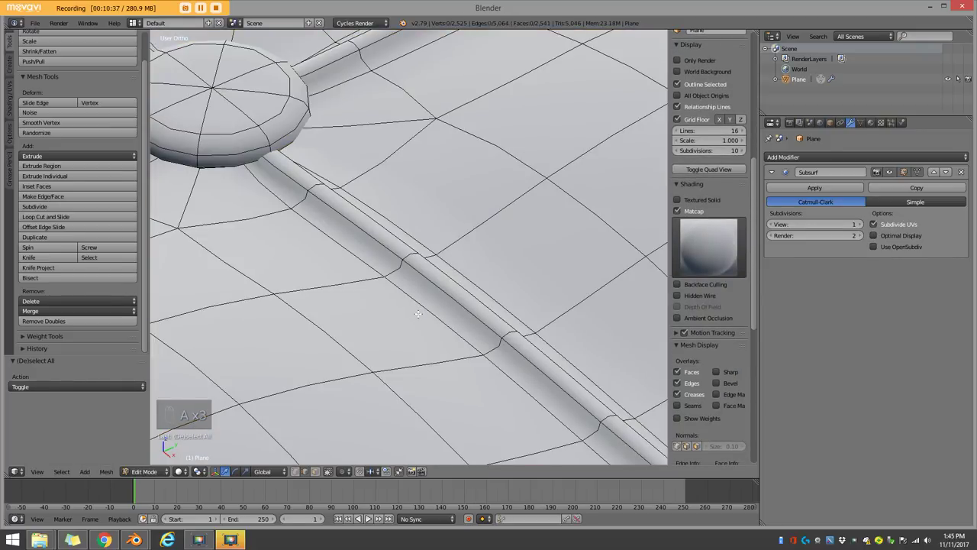
{"action": "key", "text": "z"}
{"action": "key", "text": "z"}
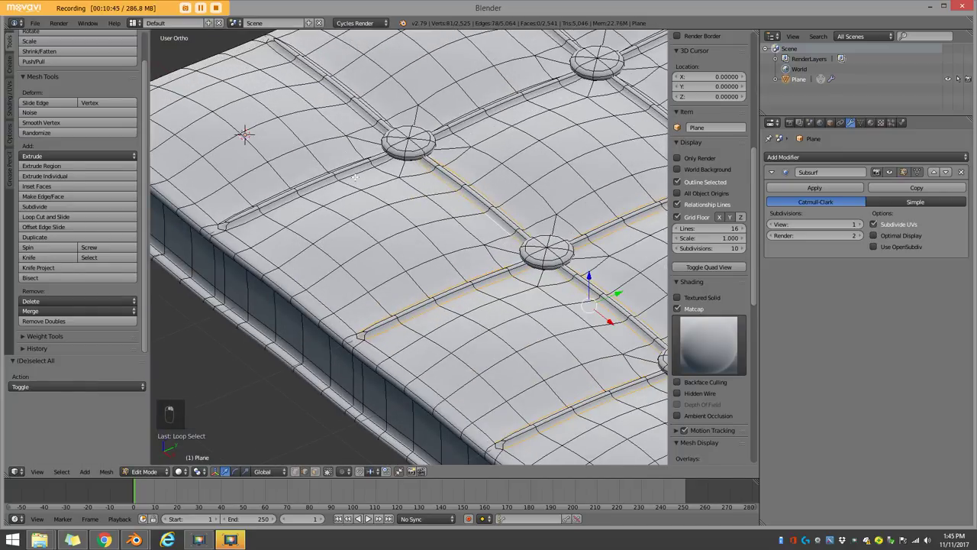
{"action": "key", "text": "z"}
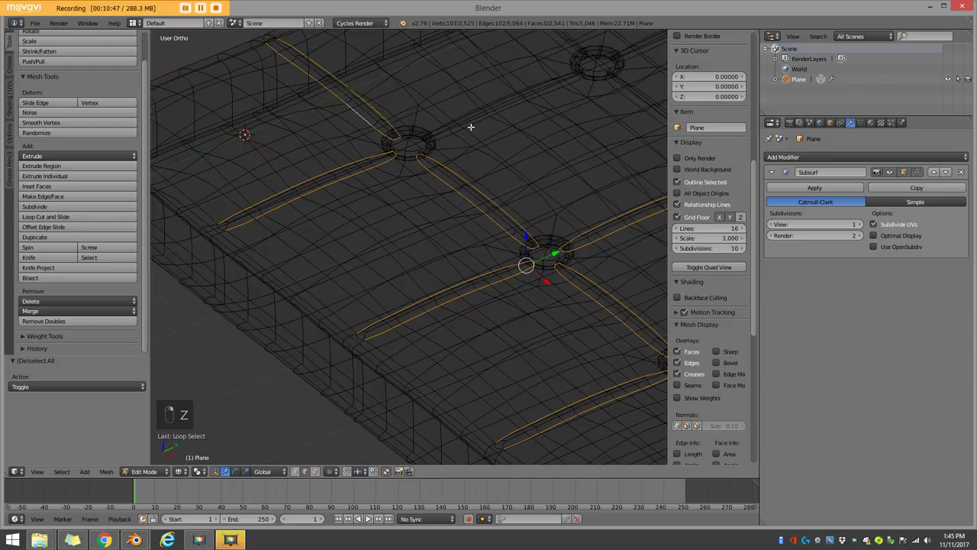
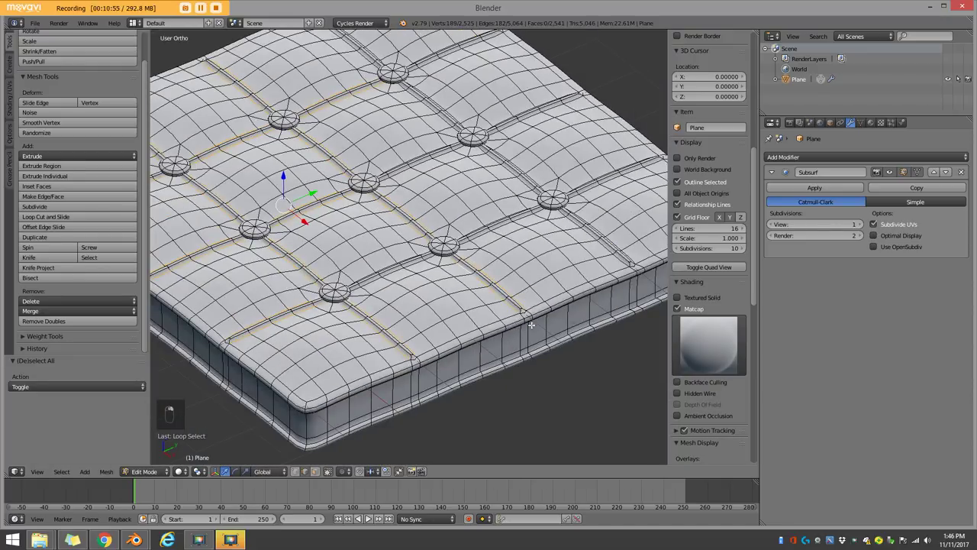
{"action": "key", "text": "z"}
{"action": "key", "text": "z"}
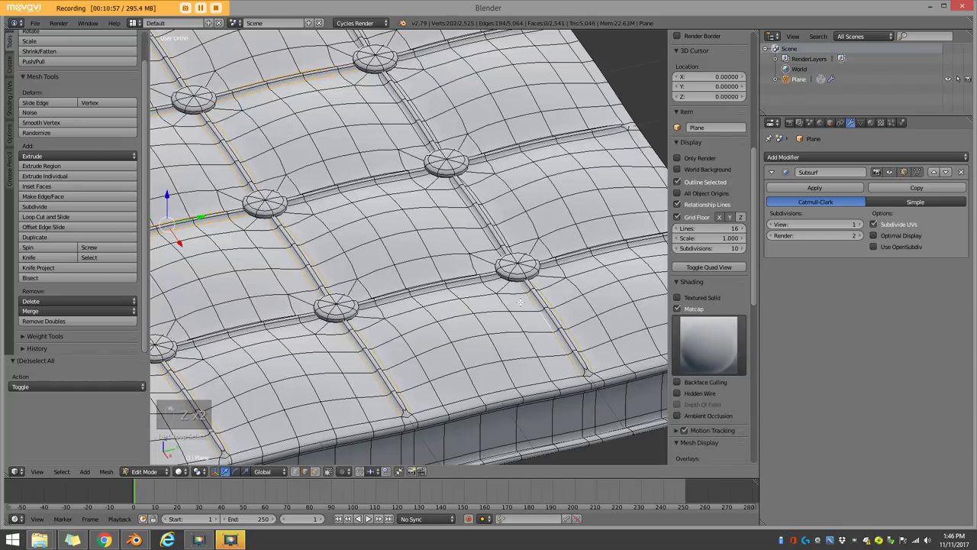
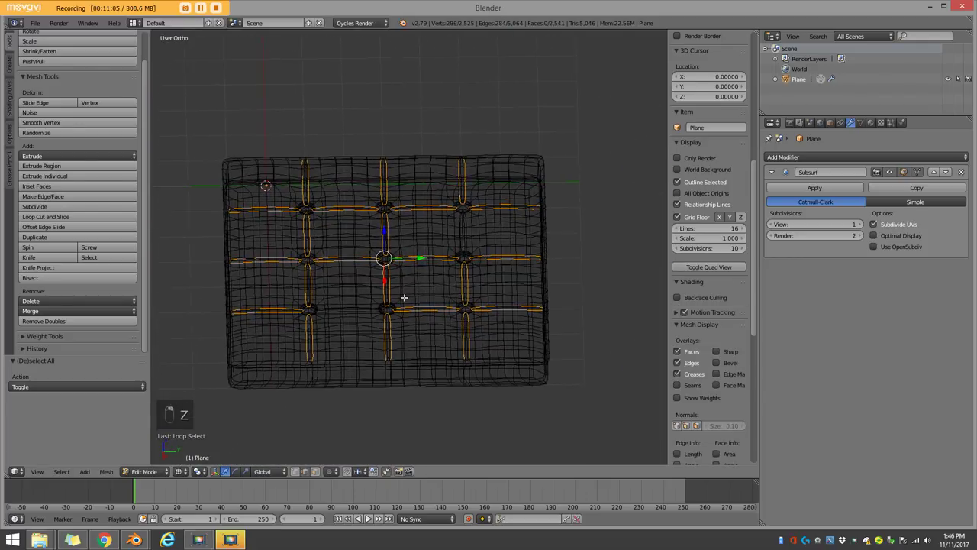
- Select the remaining groove loops, set their Mean Crease to 1.00 and return to Object Mode
{"action": "key", "text": "z"}
{"action": "key", "text": "z"}
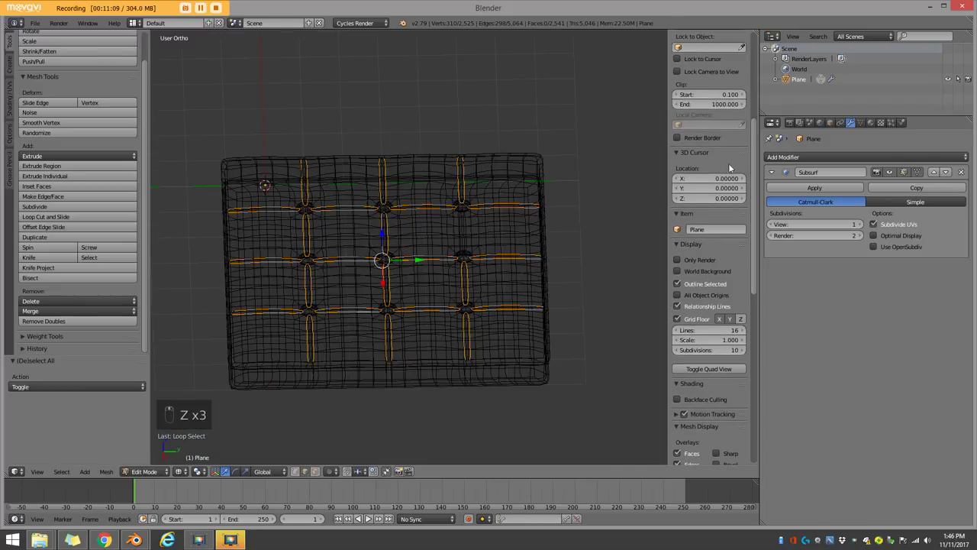
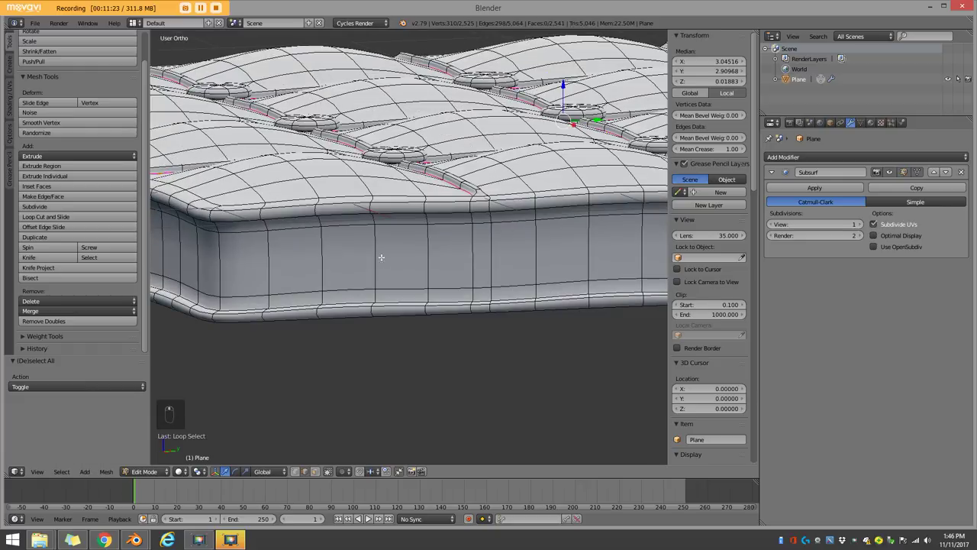
{"action": "key", "text": "a"}
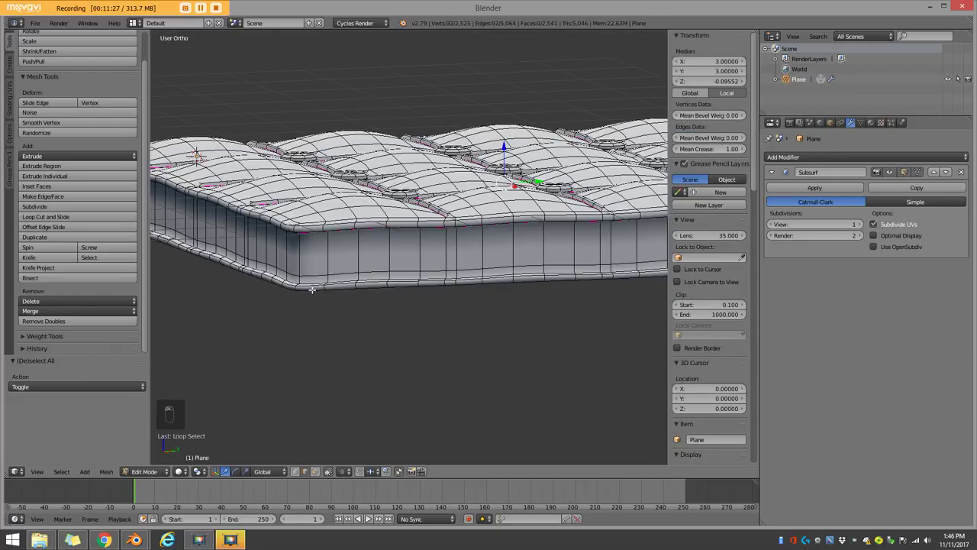
{"action": "key", "text": "Tab"}
- Frame the finished slab from Top view and select the whole object
{"action": "key", "text": "a"}
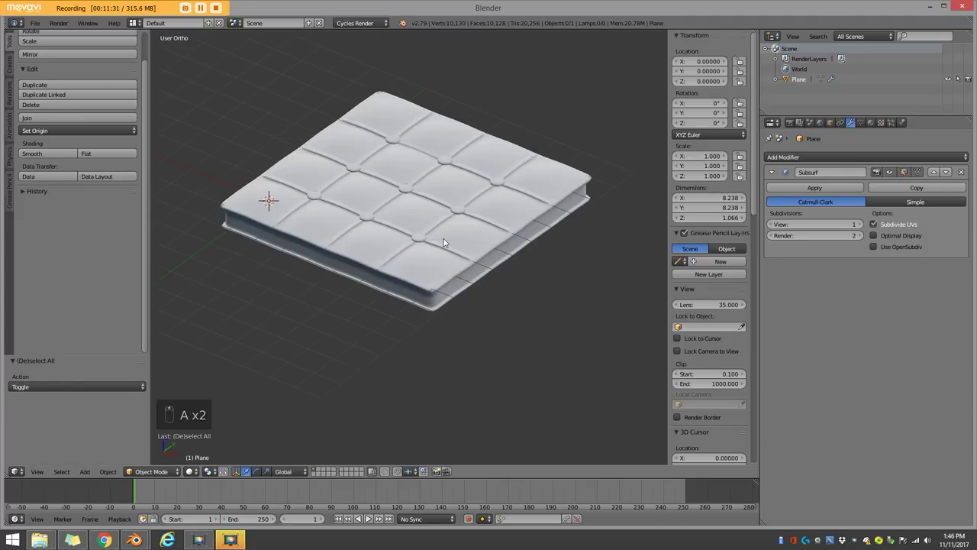
{"action": "key", "text": "z"}
{"action": "key", "text": "KP_7"}
{"action": "key", "text": "z"}
{"action": "key", "text": "z"}
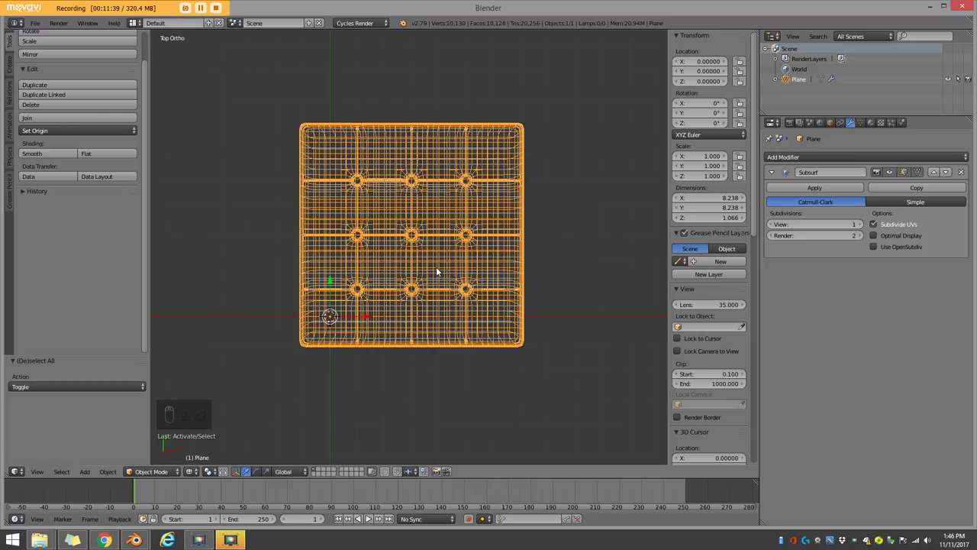
- Set Origin to Geometry, placing the object at about 3, 3, 0.27, and bring up the Snap menu
{"action": "key", "text": "ctrl+shift+alt+c"}
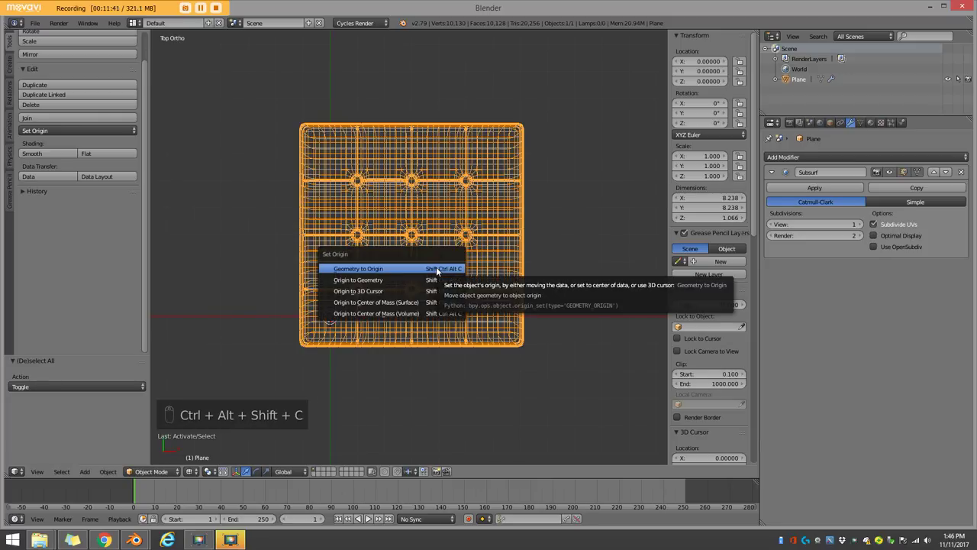
{"action": "key", "text": "z"}
{"action": "key", "text": "z"}
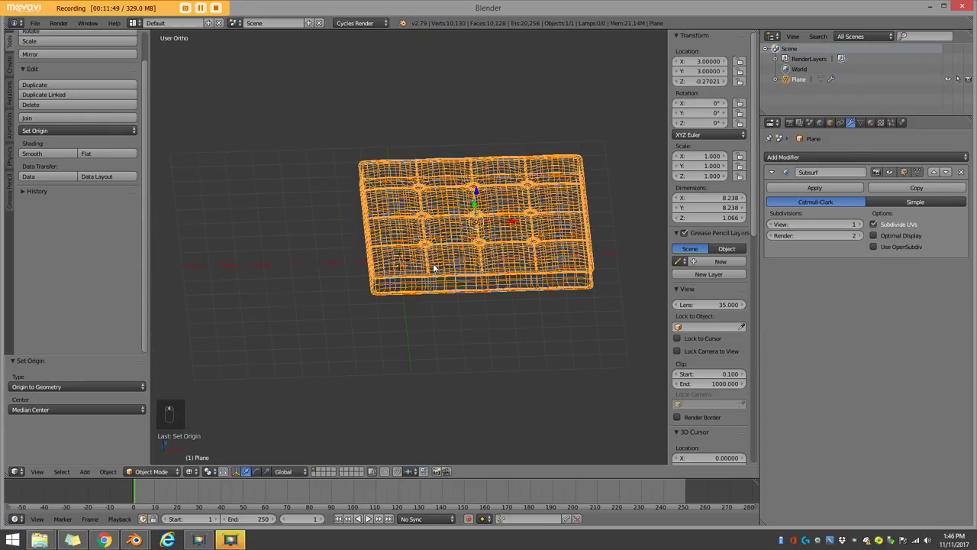
{"action": "key", "text": "shift+s"}
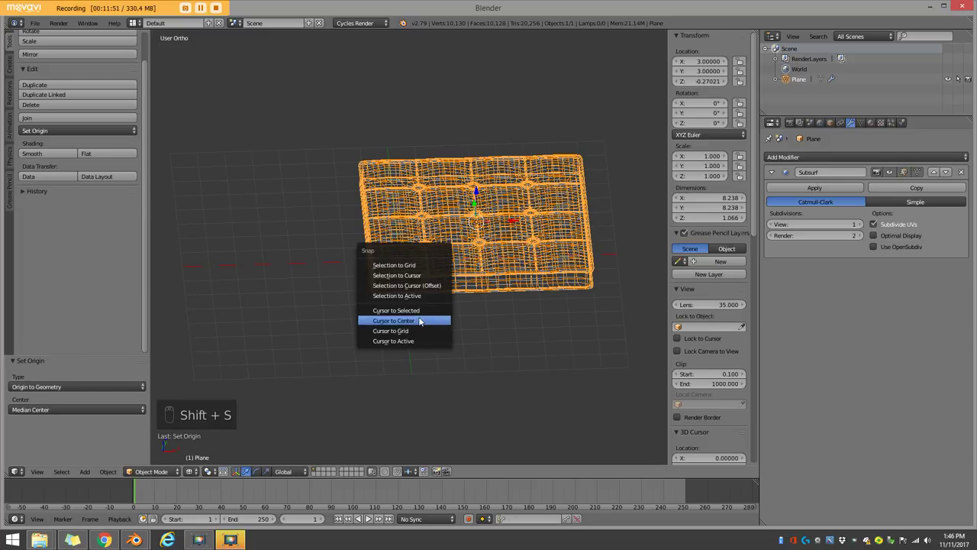